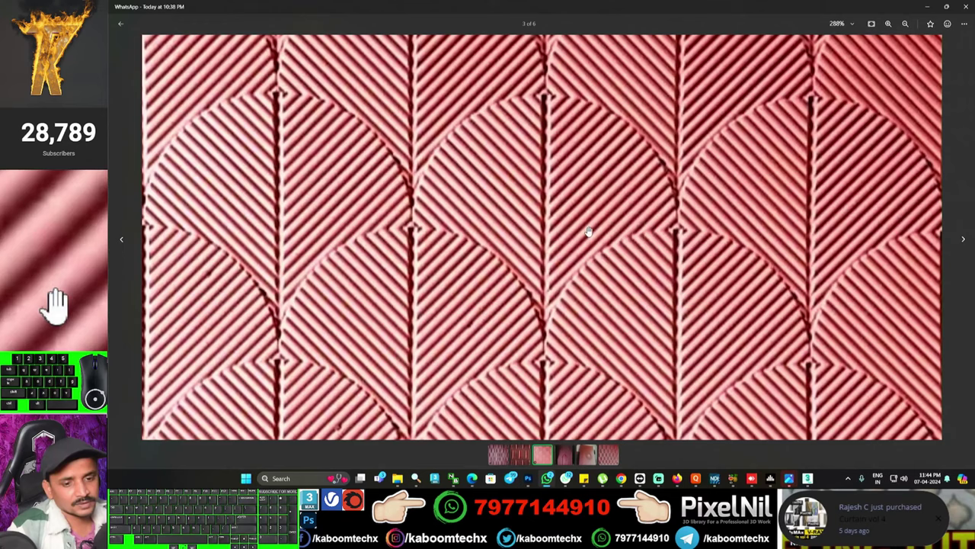
# - View the red jali reference photo in a floating viewer over the empty 3ds Max scene
pyautogui.click(60, 309)
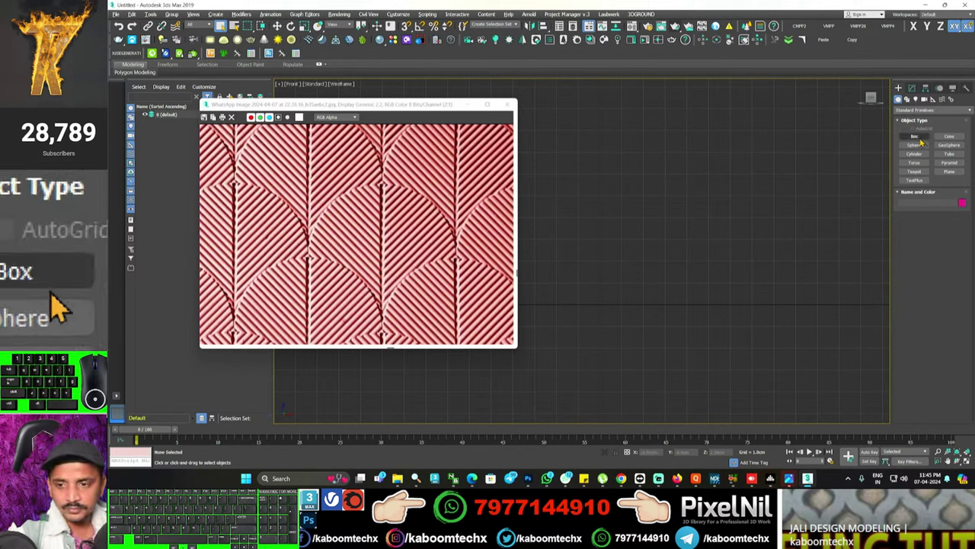
# - Start a Circle spline from Create > Shapes and drag it out at the front-view origin
pyautogui.click(60, 308)
pyautogui.click(60, 308)
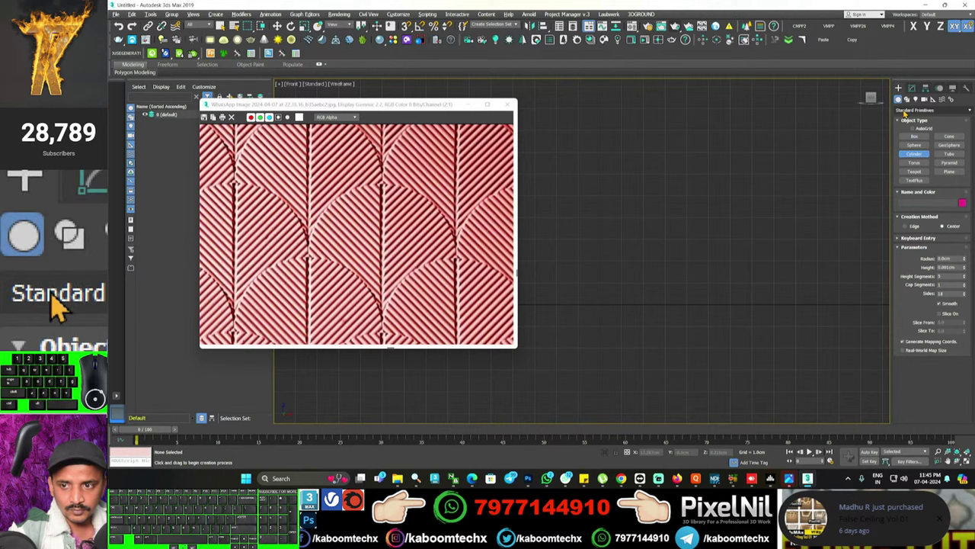
pyautogui.click(60, 308)
pyautogui.click(60, 308)
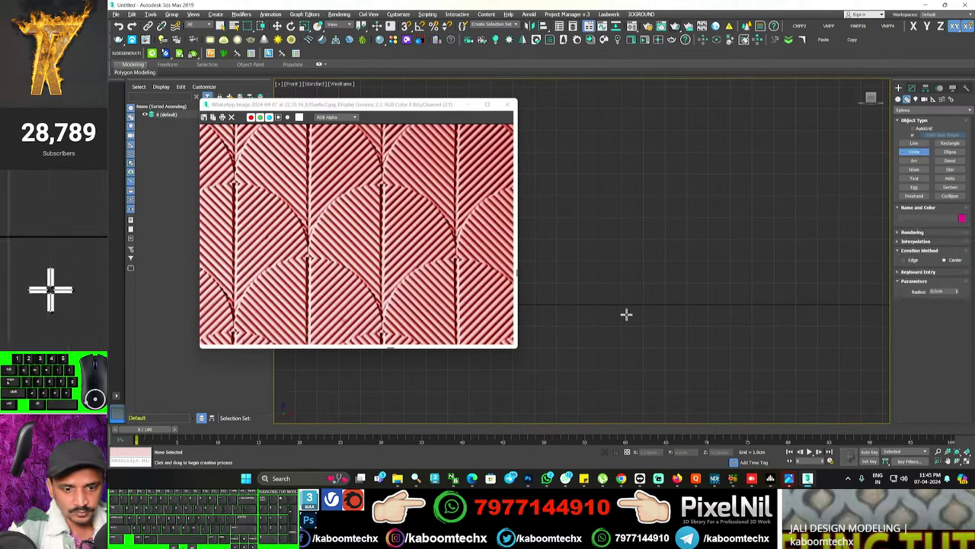
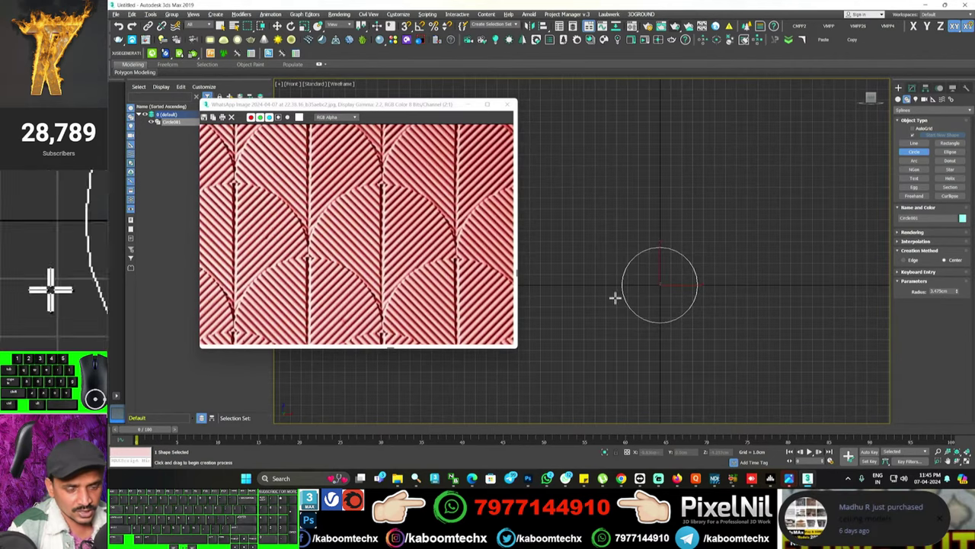
pyautogui.middleClick(53, 276)
pyautogui.middleClick(53, 276)
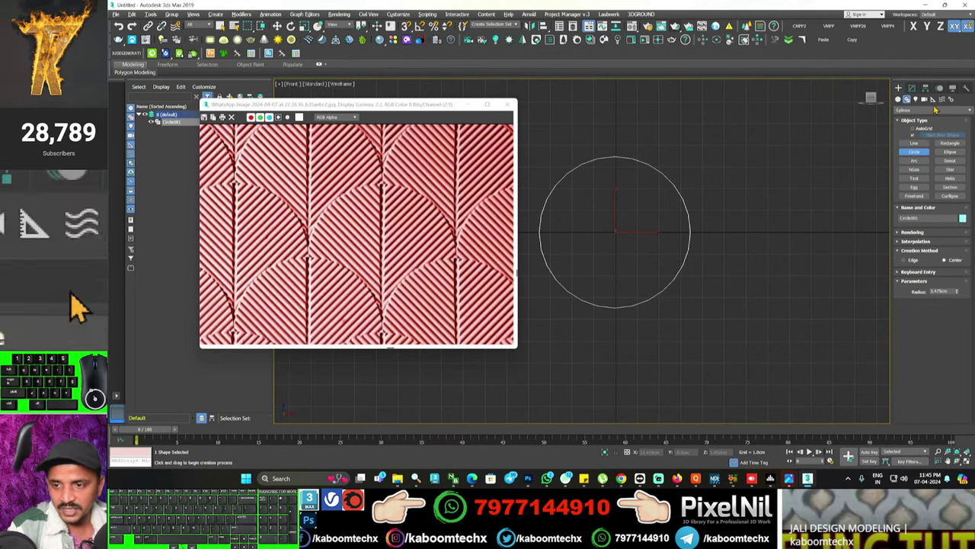
# - Check the circle's interpolation settings, leave creation mode and switch to Select and Move
pyautogui.click(60, 309)
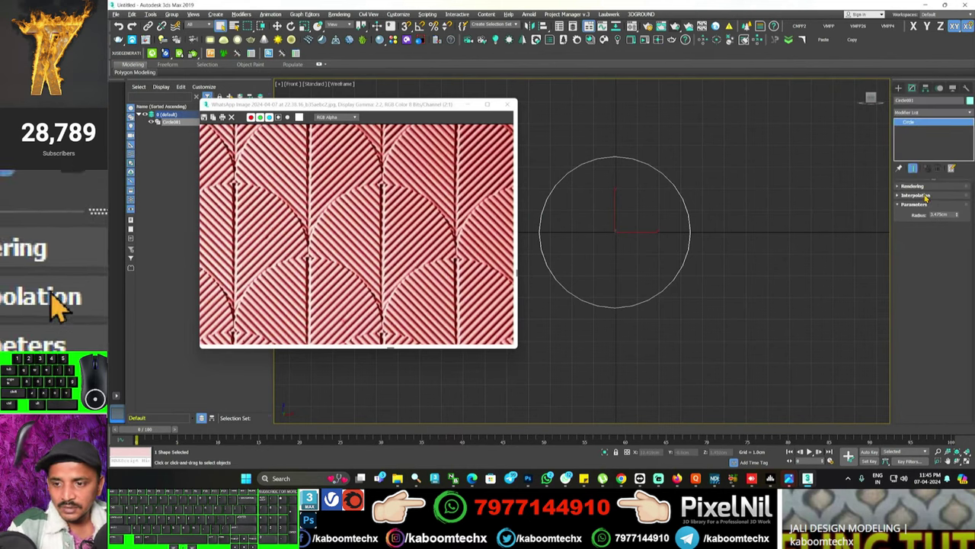
pyautogui.click(60, 308)
pyautogui.click(60, 308)
pyautogui.click(61, 309)
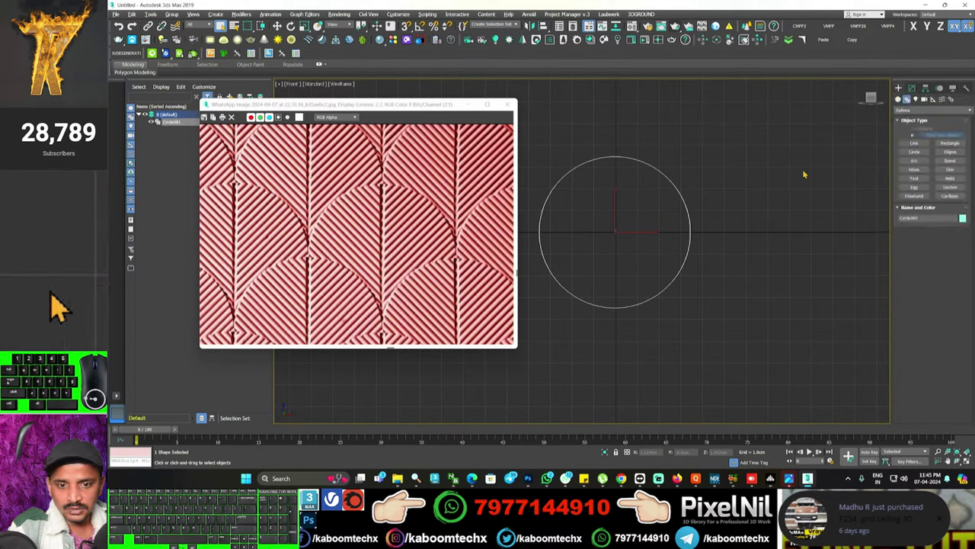
pyautogui.click(61, 308)
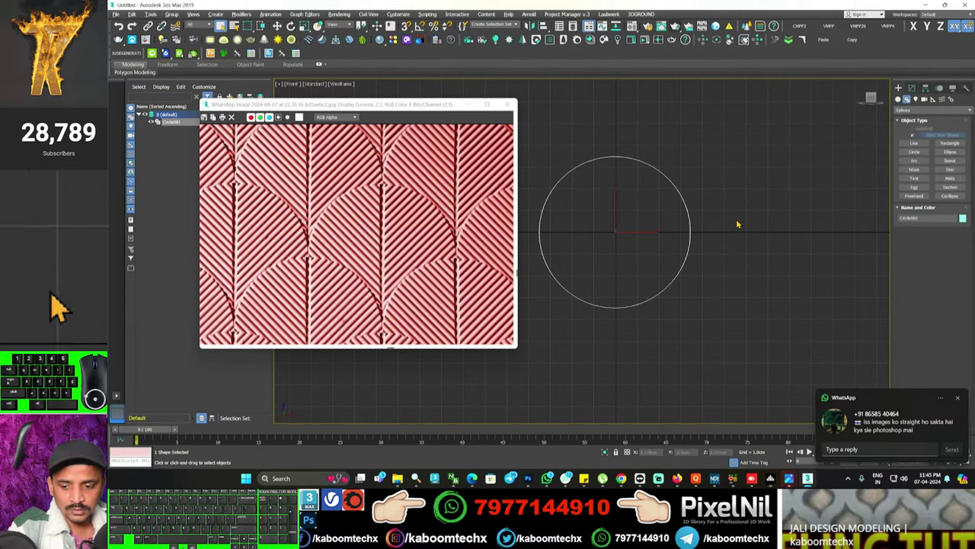
pyautogui.click(61, 309)
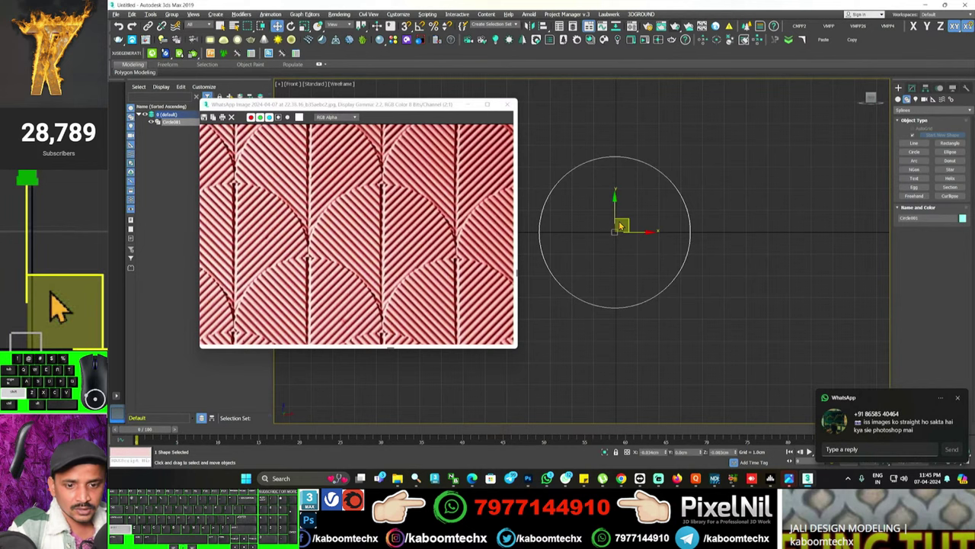
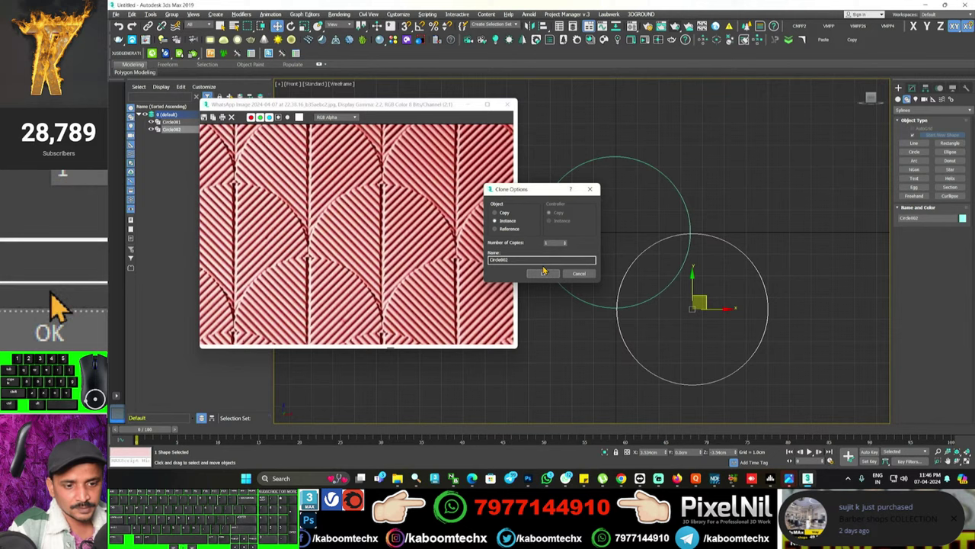
# - Shift-drag instanced copies of the circle to form a trefoil of three overlapping circles
pyautogui.click(60, 309)
pyautogui.click(60, 309)
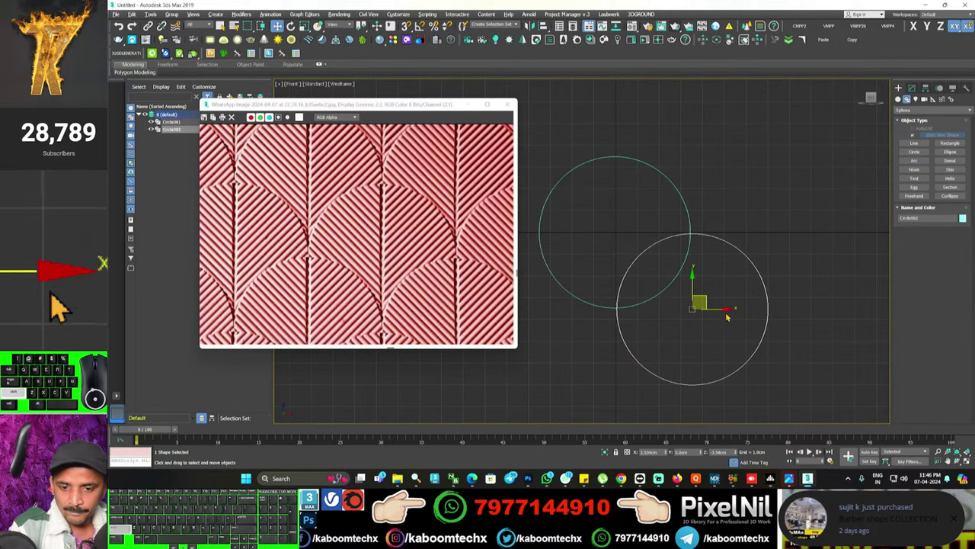
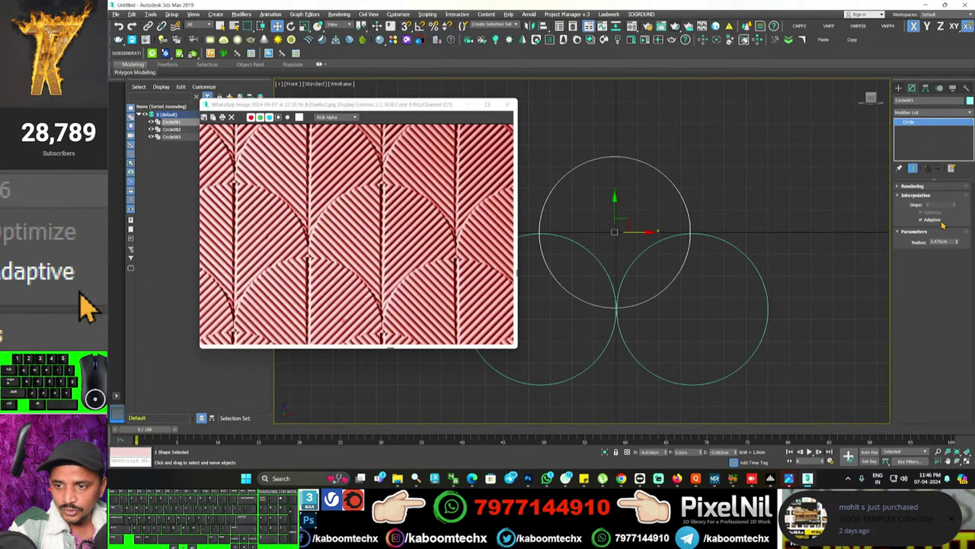
pyautogui.click(60, 309)
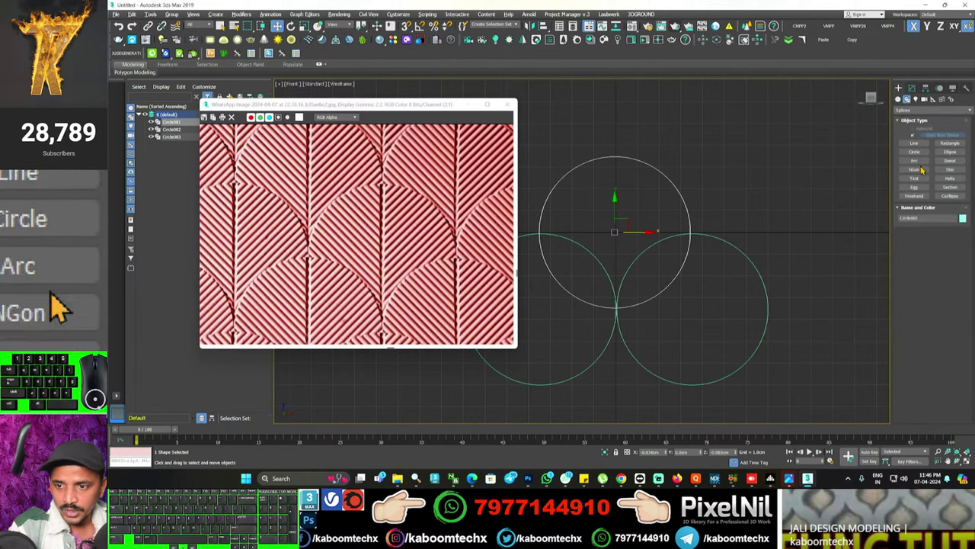
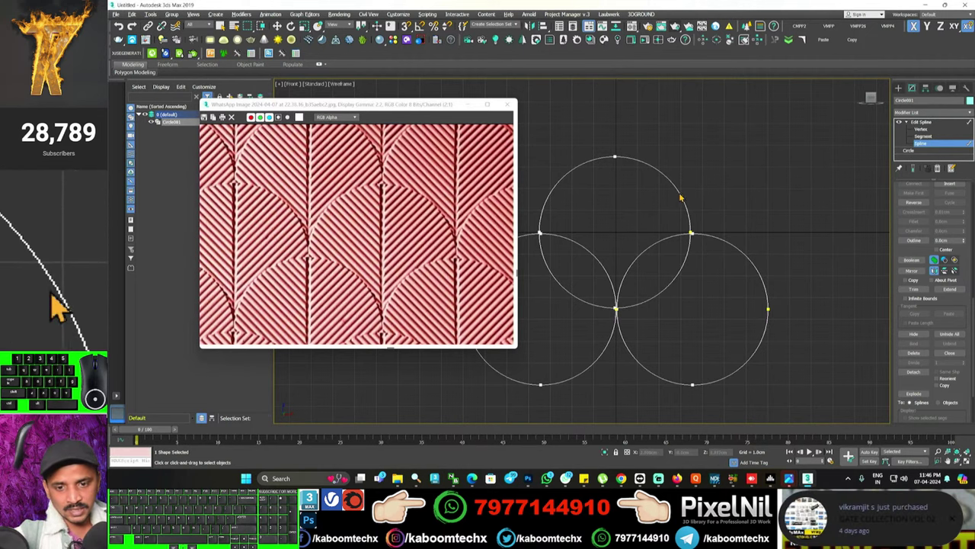
# - Boolean-subtract the lower circles from the top circle to leave a pointed petal outline, then deselect it
pyautogui.click(61, 308)
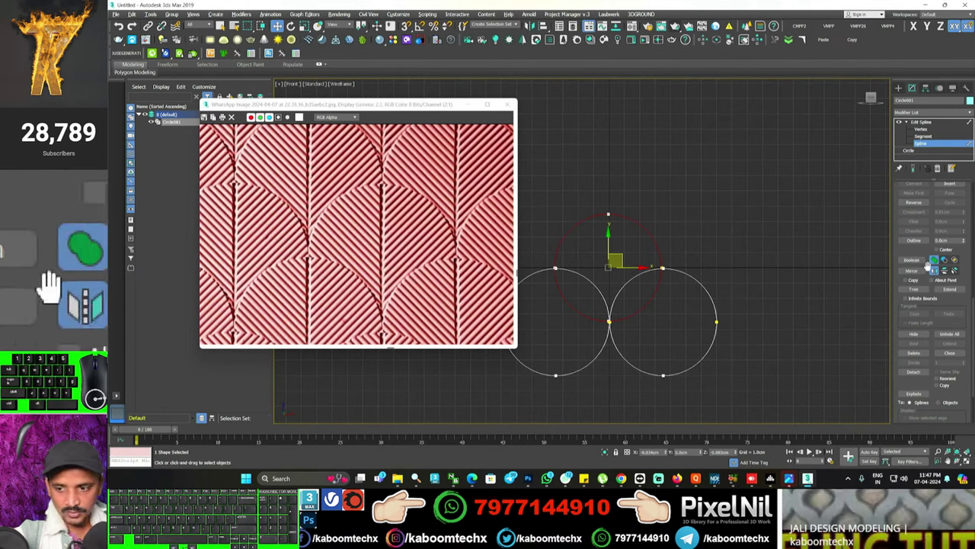
pyautogui.click(102, 308)
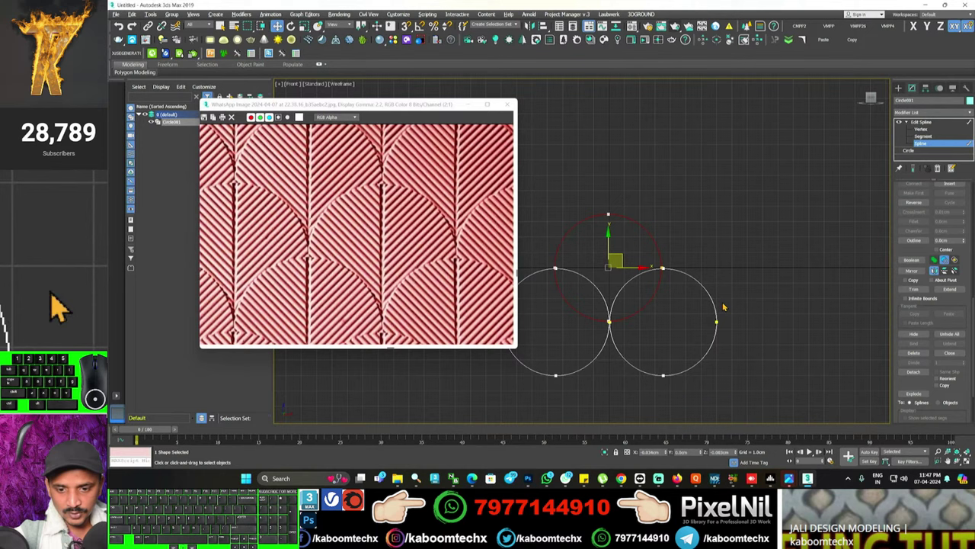
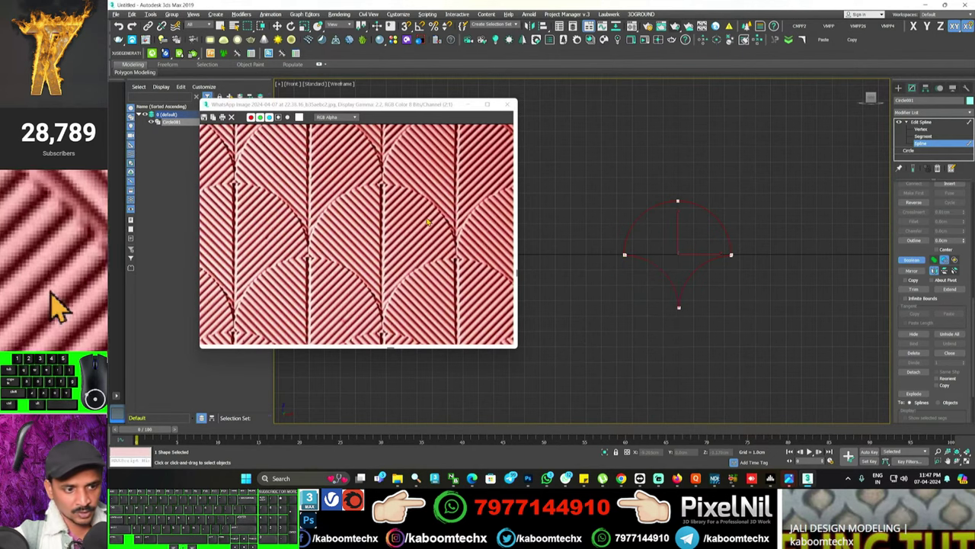
pyautogui.click(60, 309)
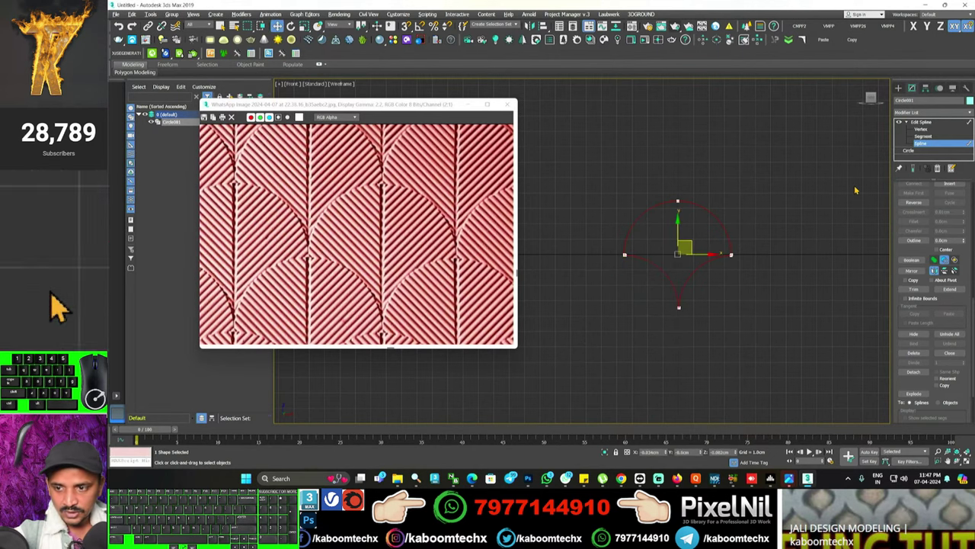
pyautogui.click(60, 308)
pyautogui.click(60, 309)
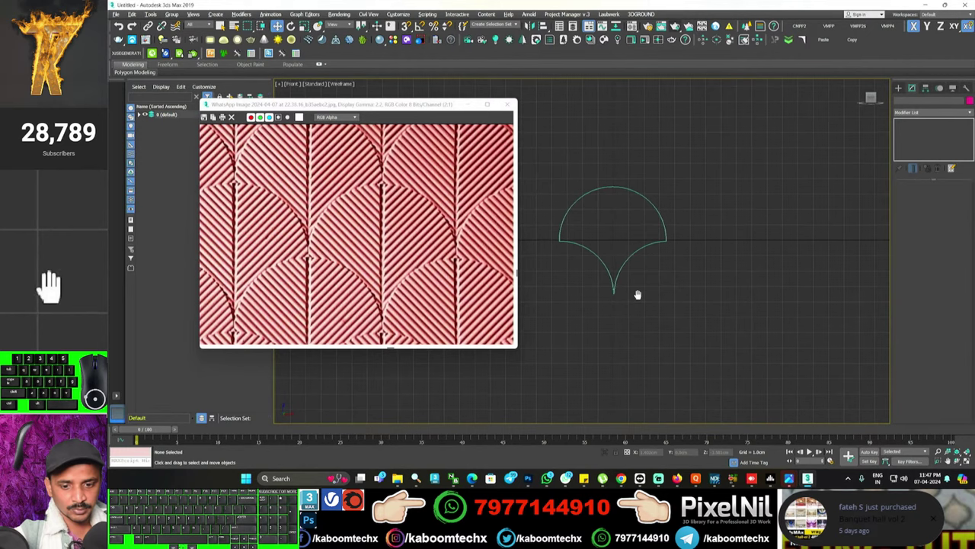
# - Frame the petal and draw a tall rectangle over its right half, from above its top to its tip
pyautogui.middleClick(61, 308)
pyautogui.moveTo(60, 308); pyautogui.dragTo(60, 309)
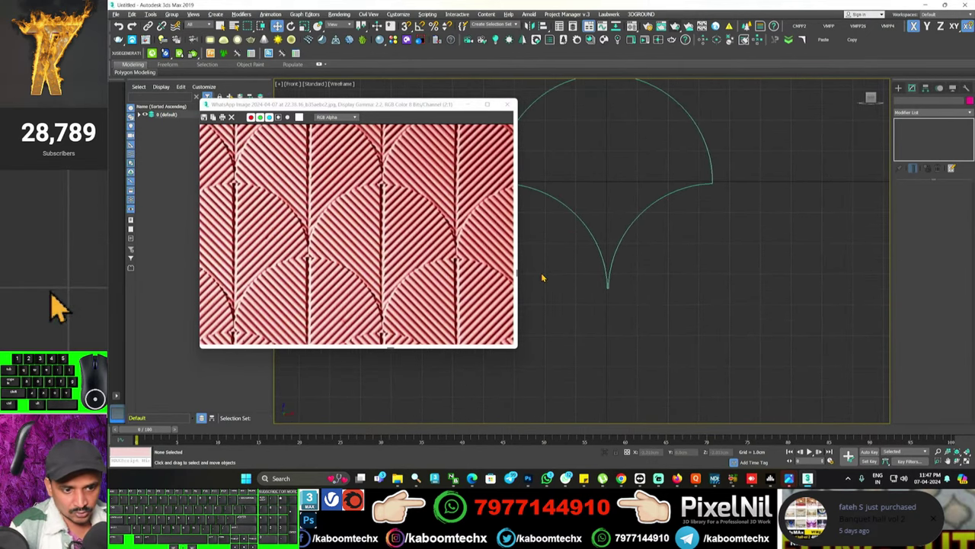
pyautogui.moveTo(60, 308); pyautogui.dragTo(54, 276)
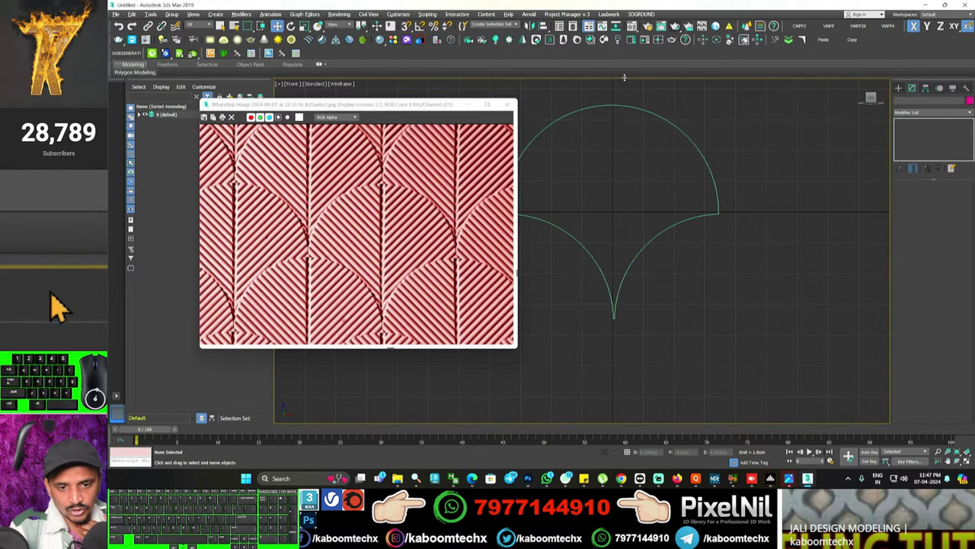
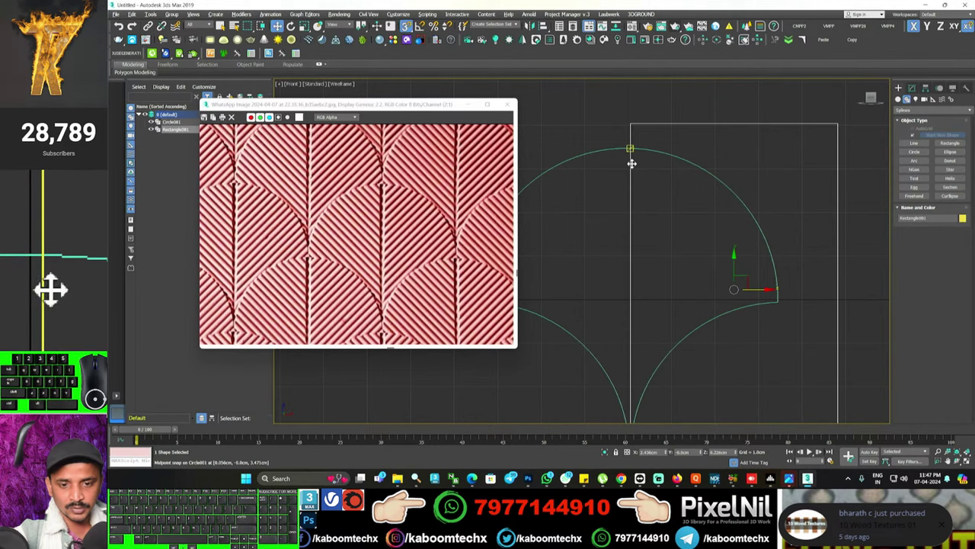
pyautogui.middleClick(54, 276)
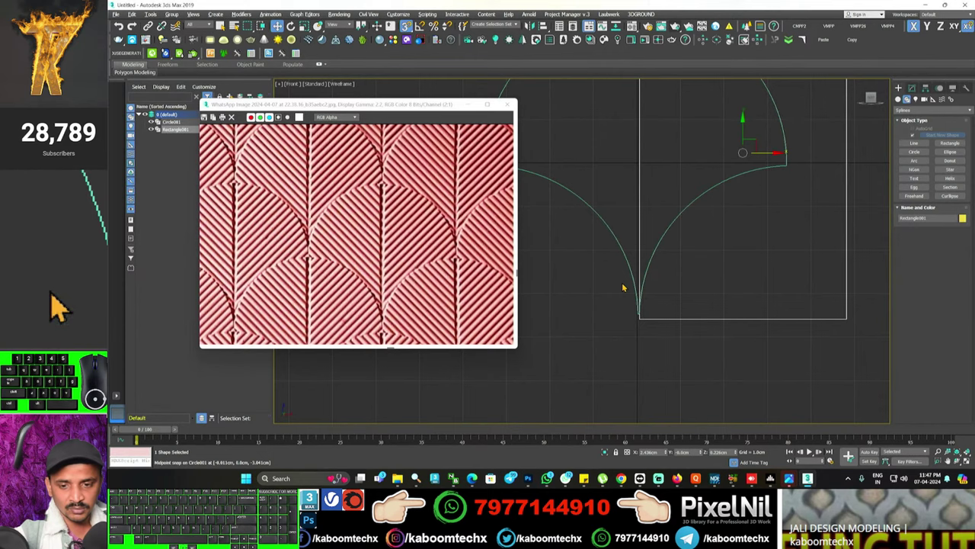
pyautogui.middleClick(53, 276)
pyautogui.middleClick(60, 309)
pyautogui.middleClick(54, 276)
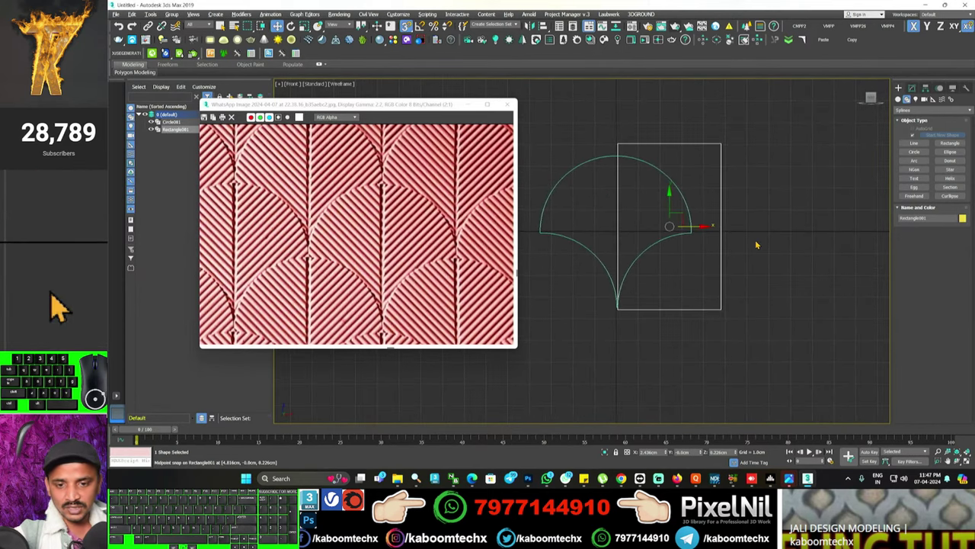
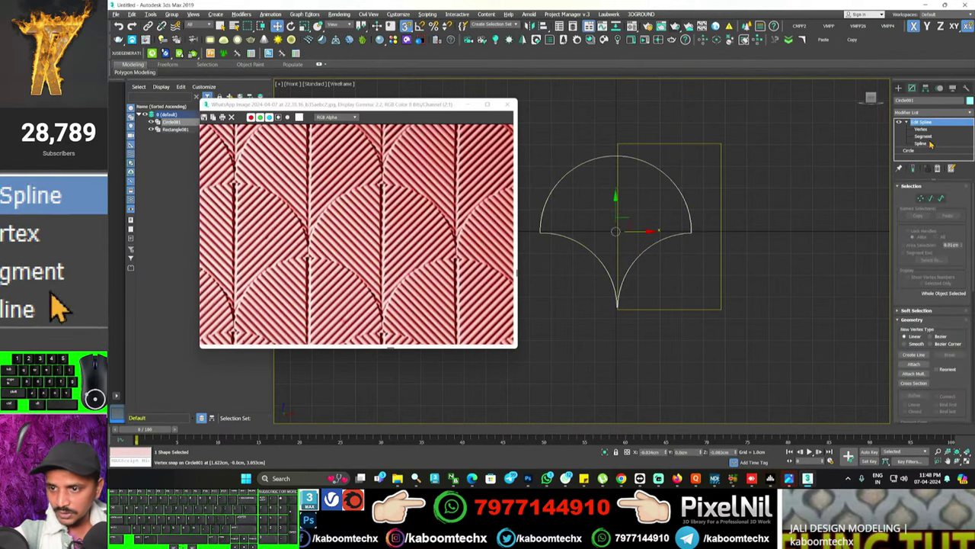
# - Attach the rectangle to the petal spline and choose Boolean Intersection to trim it
pyautogui.click(60, 309)
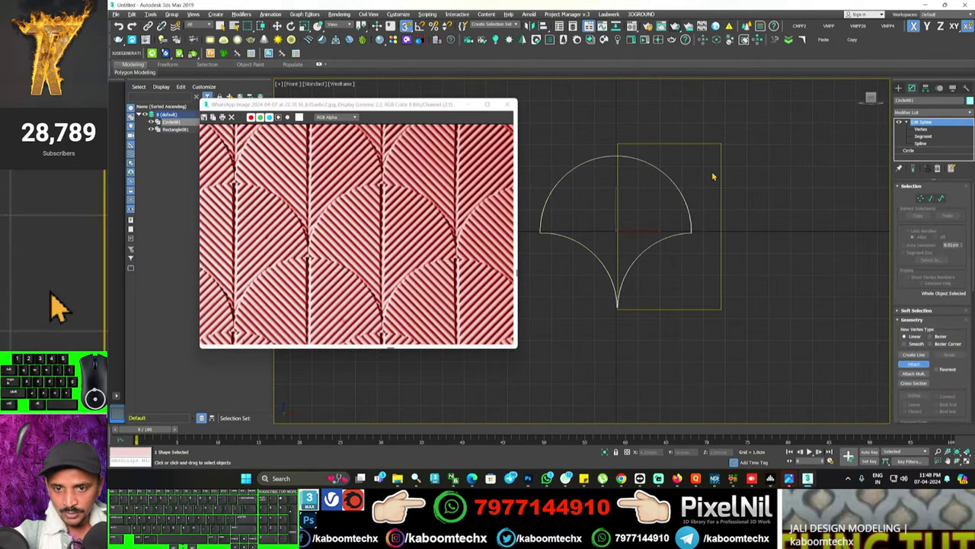
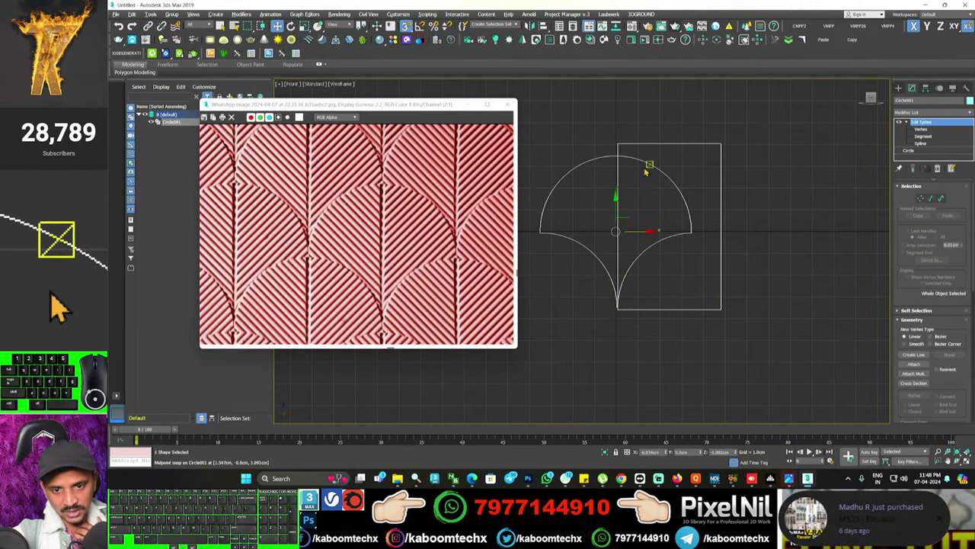
pyautogui.click(60, 309)
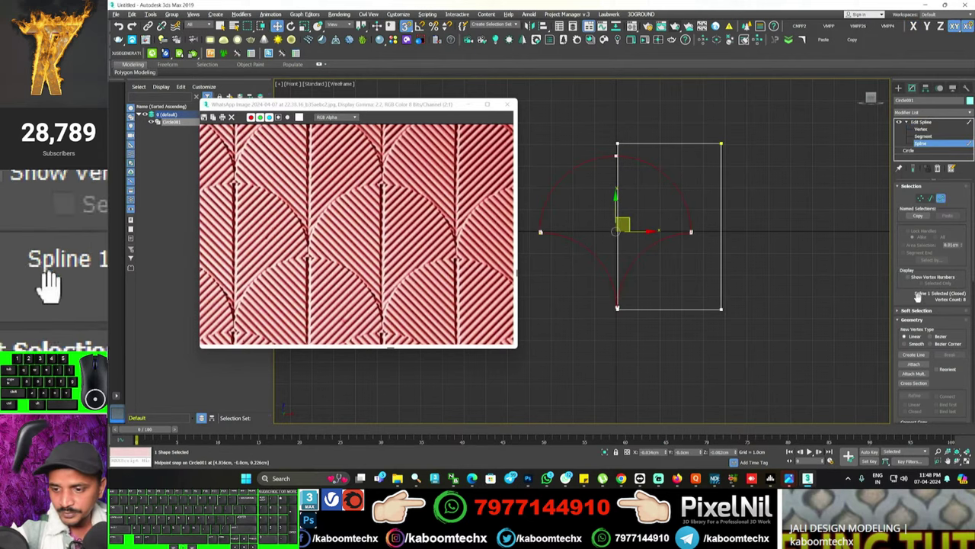
pyautogui.moveTo(53, 276); pyautogui.dragTo(60, 309)
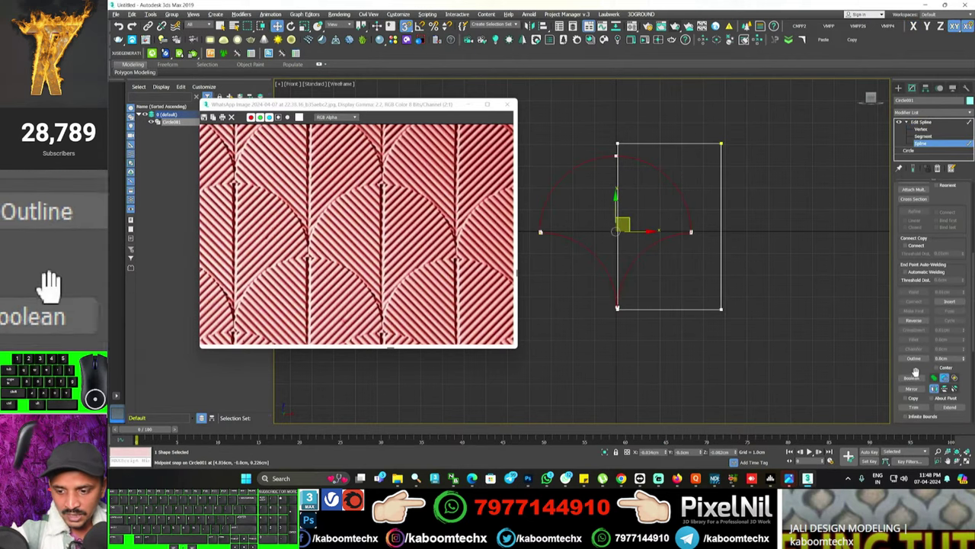
pyautogui.click(53, 276)
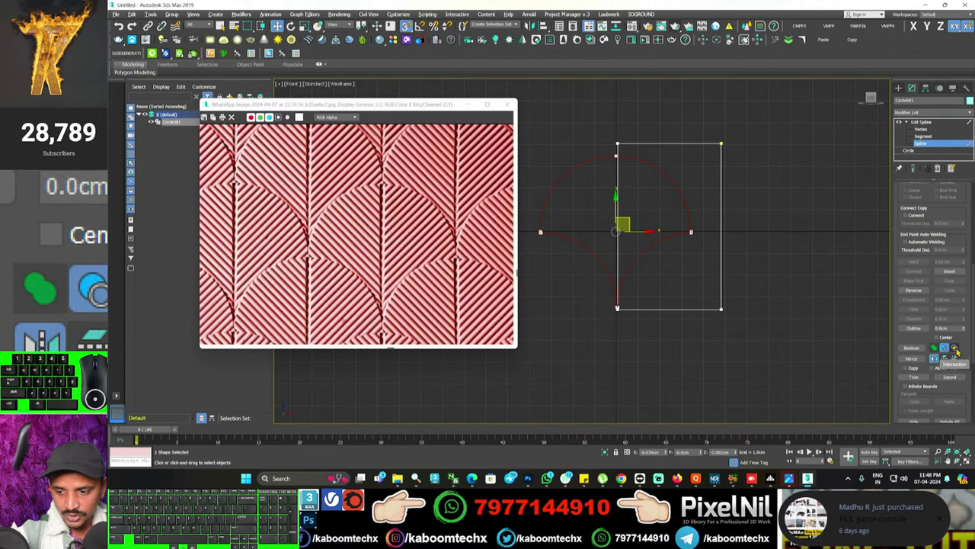
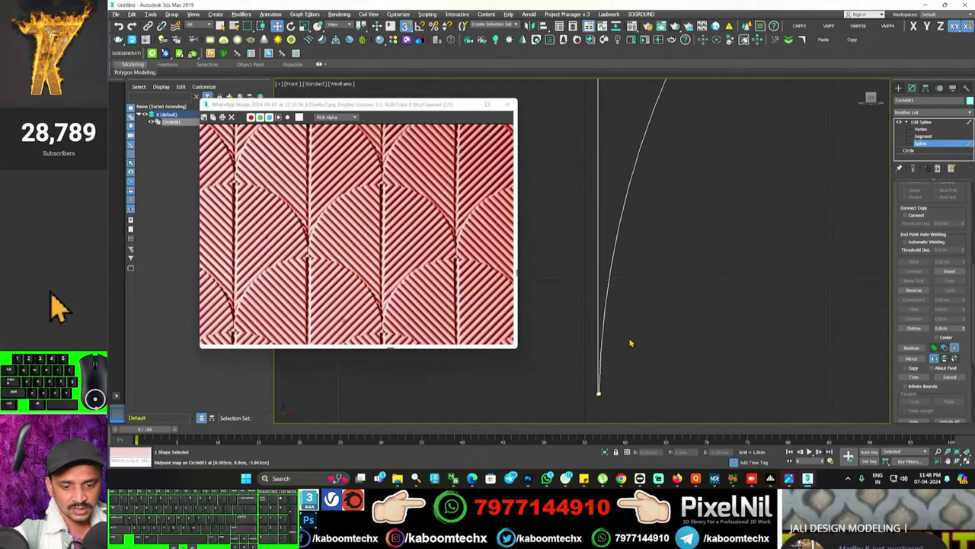
# - Inspect the cut curve and finish the Boolean, leaving a half-petal with a straight left edge
pyautogui.middleClick(60, 309)
pyautogui.moveTo(60, 309); pyautogui.dragTo(60, 309)
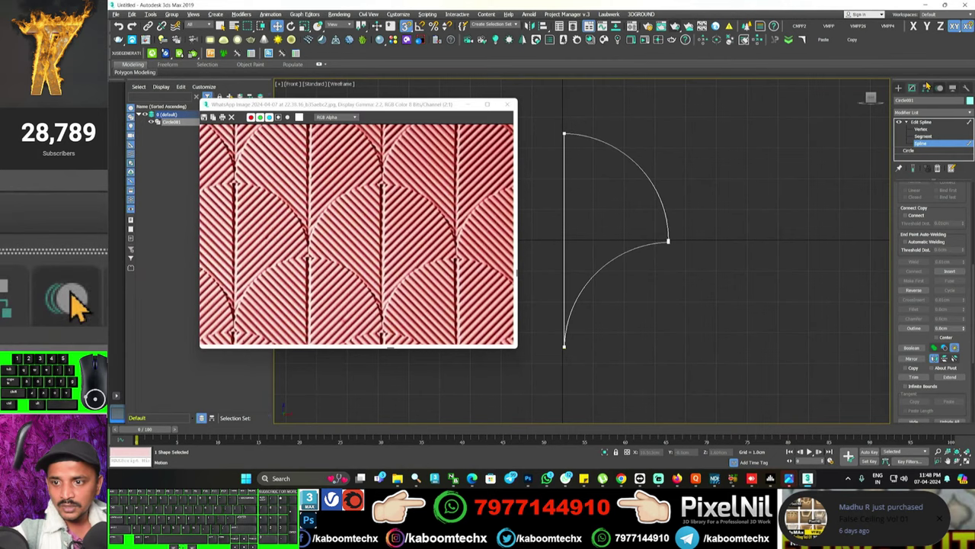
pyautogui.rightClick(60, 309)
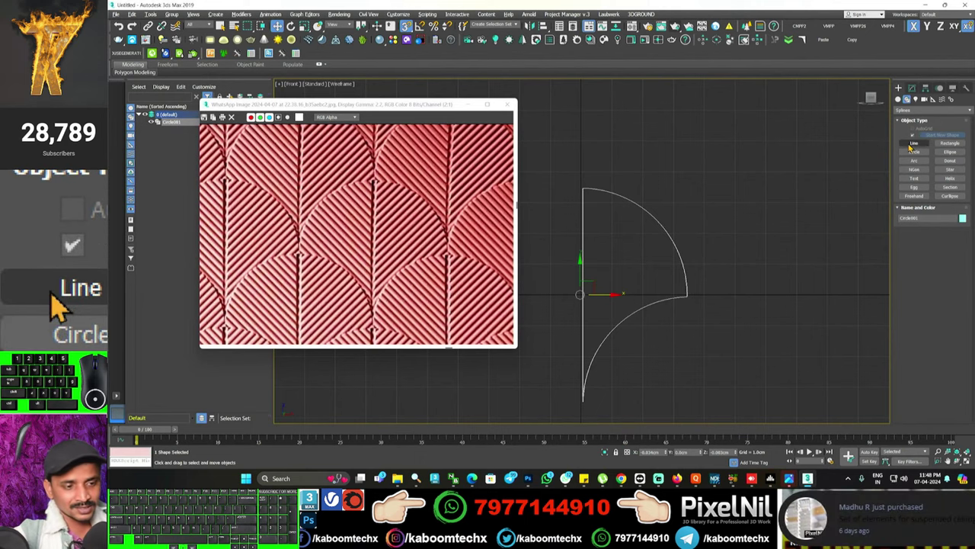
# - Draw a straight Line, enable thin renderable thickness in viewport, and Shift-copy it into parallel strips
pyautogui.click(60, 308)
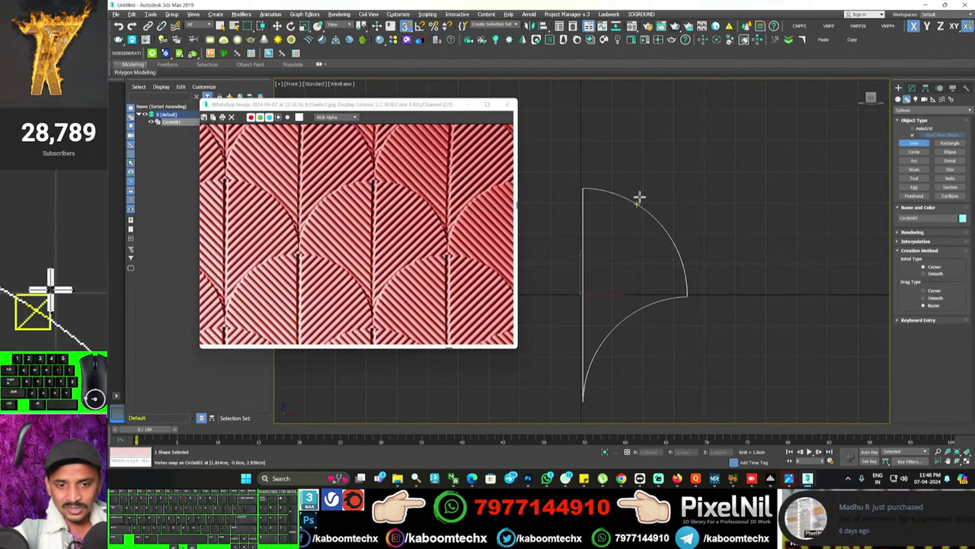
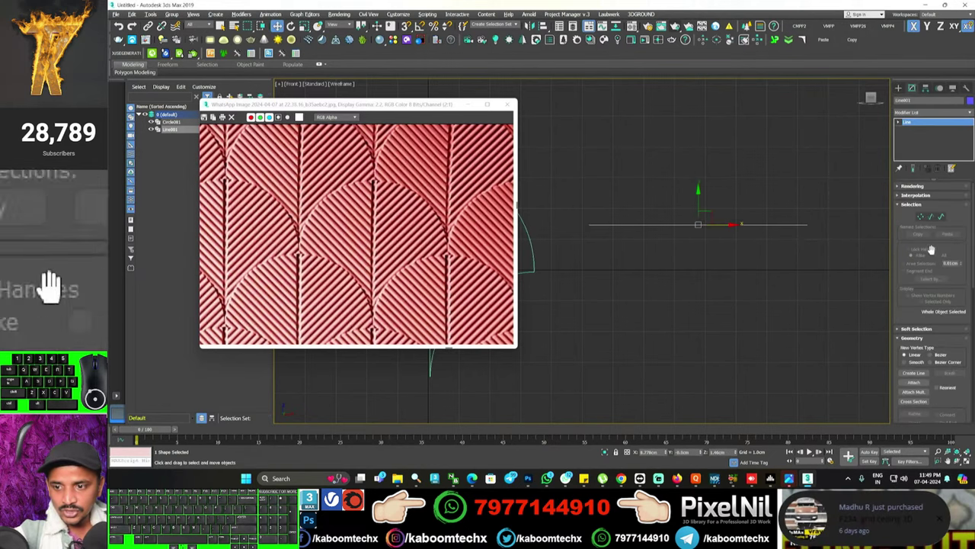
pyautogui.click(60, 309)
pyautogui.doubleClick(60, 308)
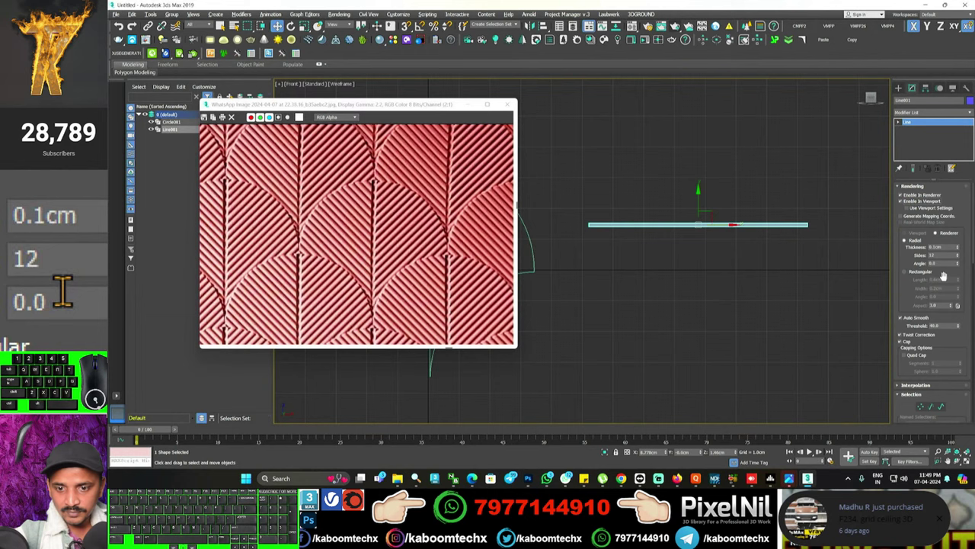
pyautogui.middleClick(61, 309)
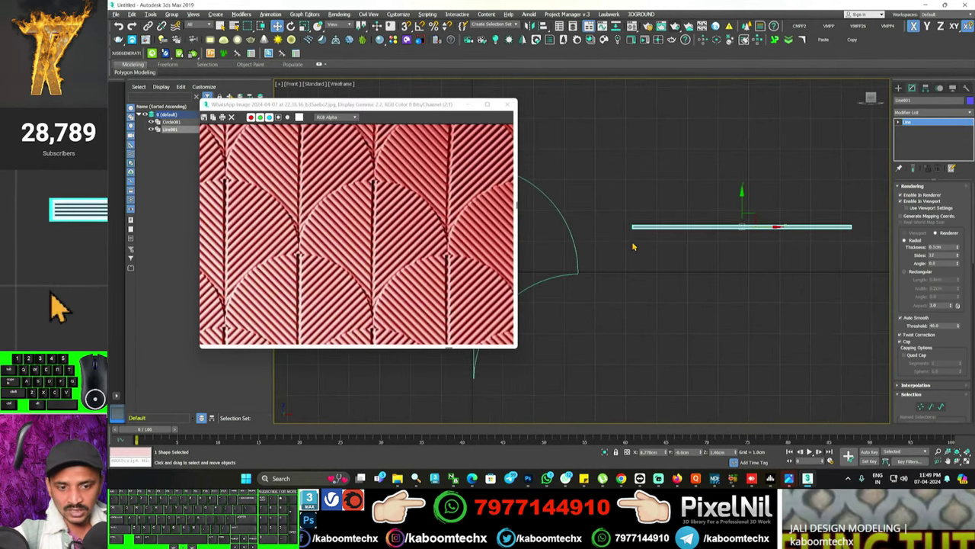
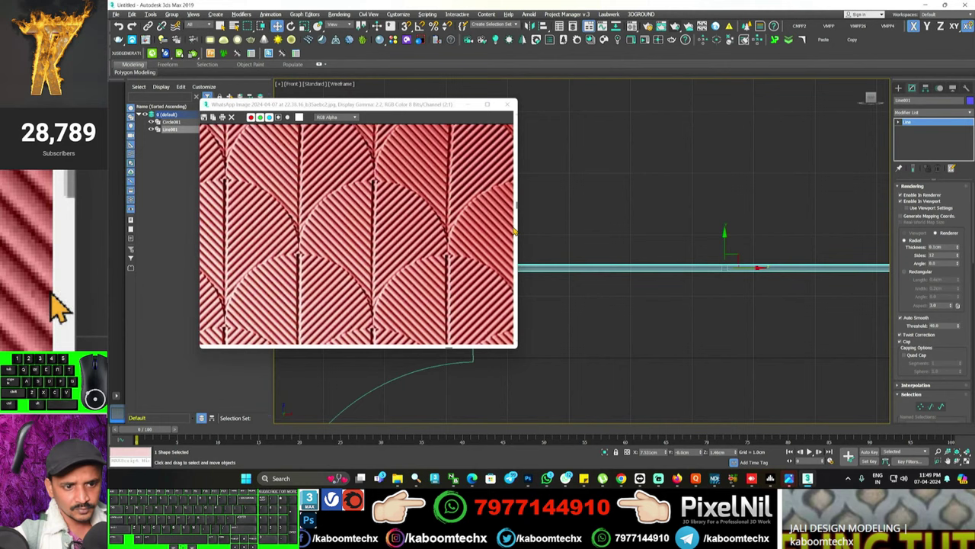
pyautogui.moveTo(60, 308); pyautogui.dragTo(54, 276)
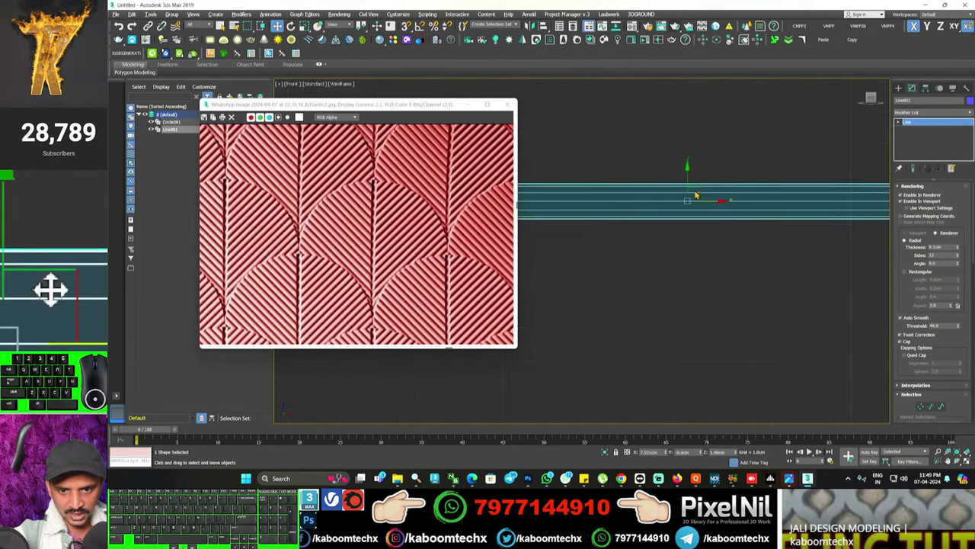
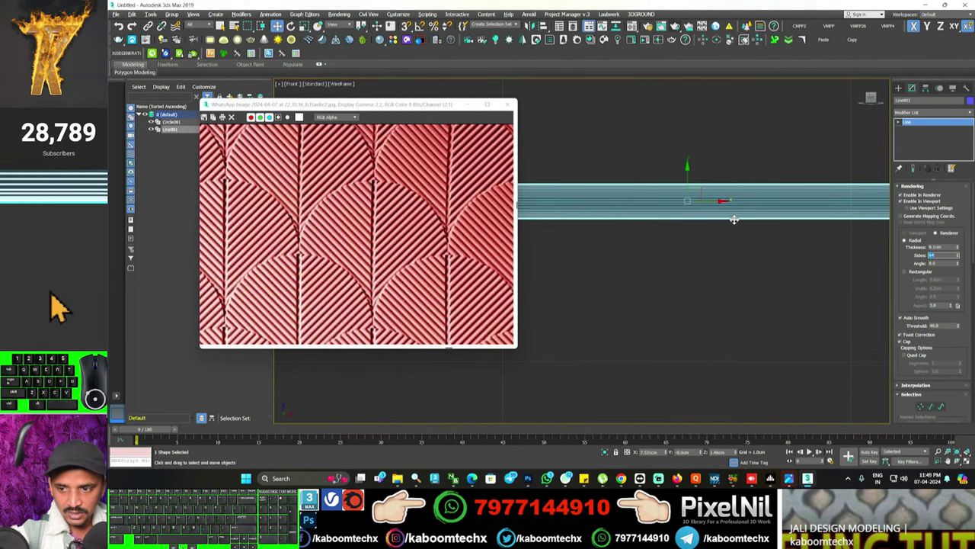
pyautogui.click(60, 308)
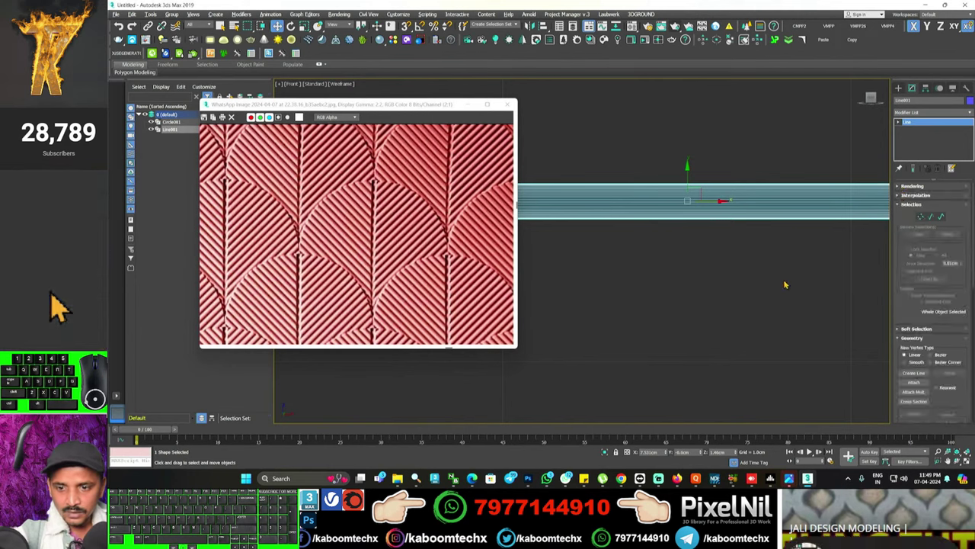
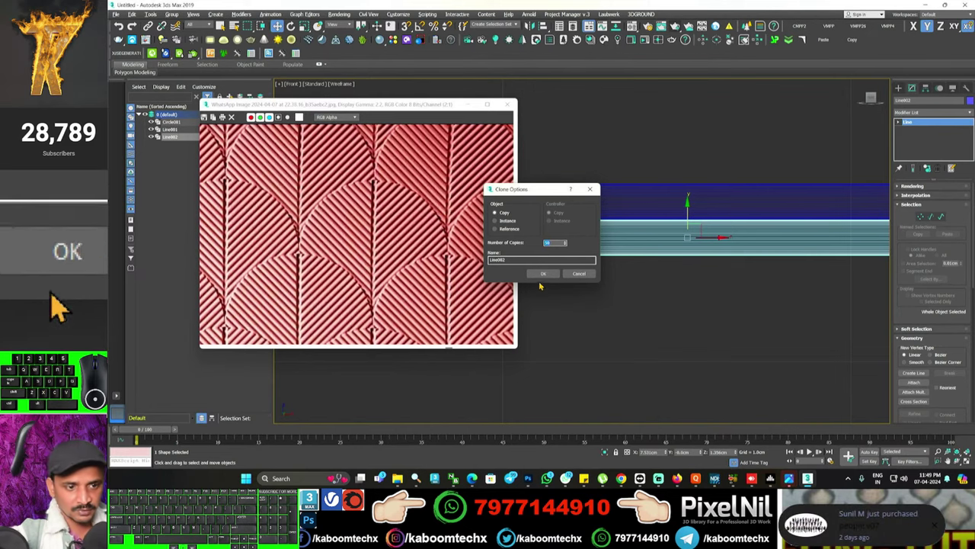
# - Clone the strip into dozens of parallel copies and select the whole stack
pyautogui.click(60, 309)
pyautogui.moveTo(701, 285); pyautogui.dragTo(809, 315)
pyautogui.moveTo(808, 316); pyautogui.dragTo(831, 332)
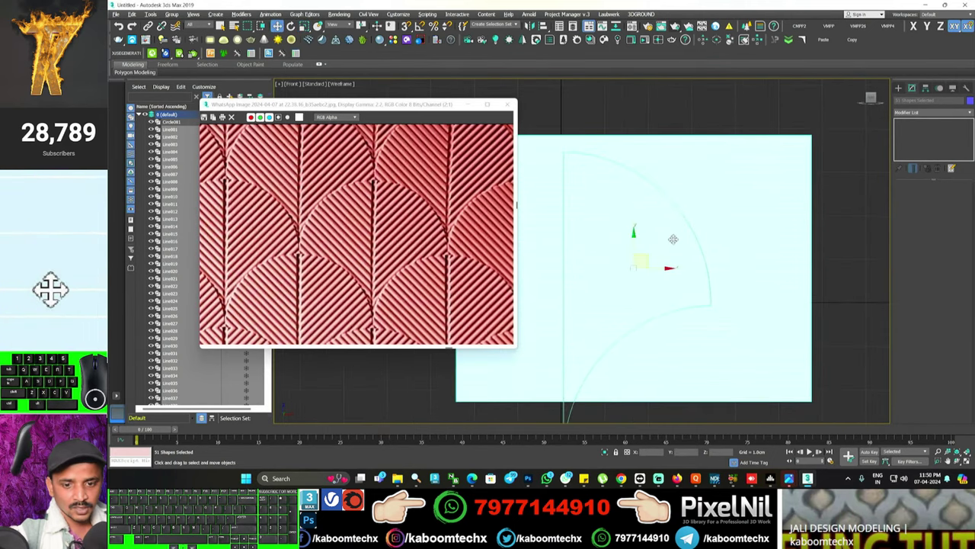
# - Rotate the selected strip block diagonally over the petal outline, then clear the selection
pyautogui.click(61, 309)
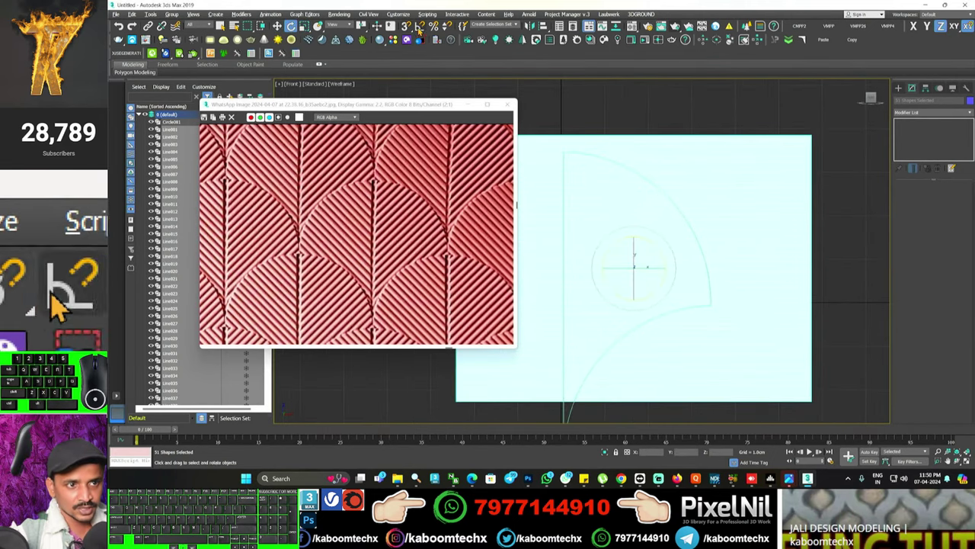
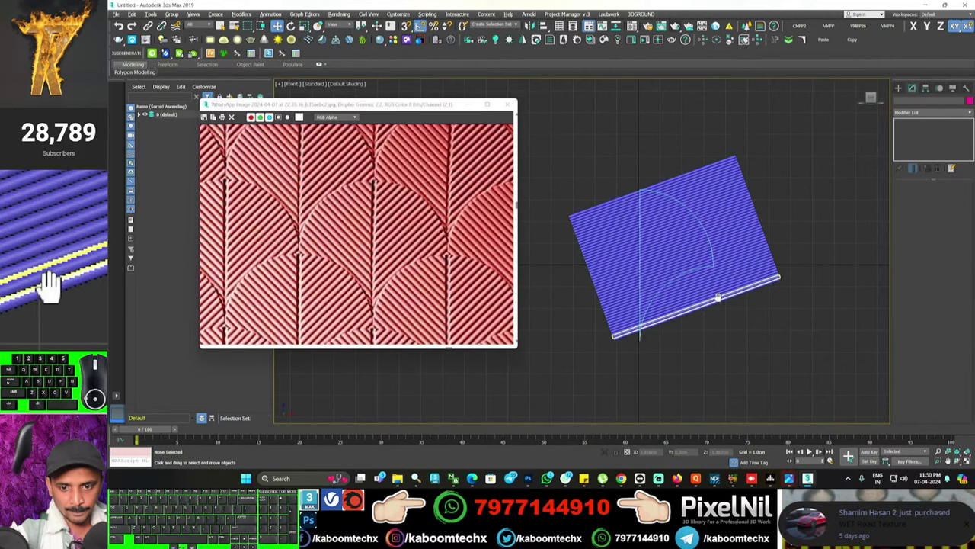
pyautogui.click(60, 309)
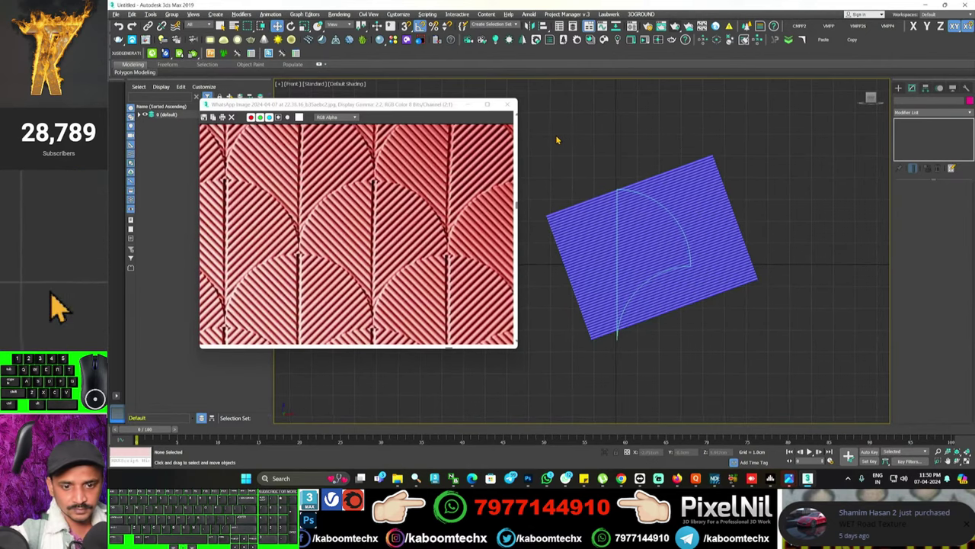
pyautogui.click(60, 308)
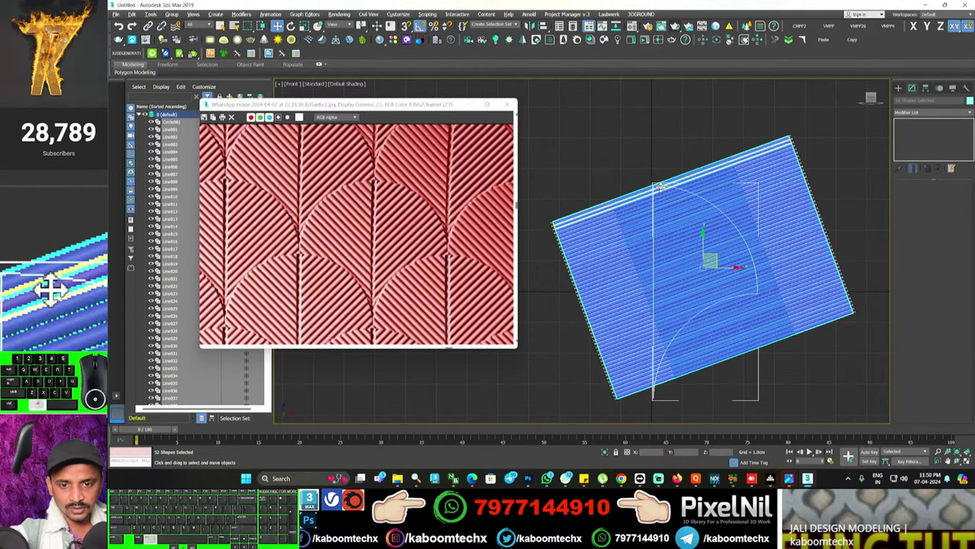
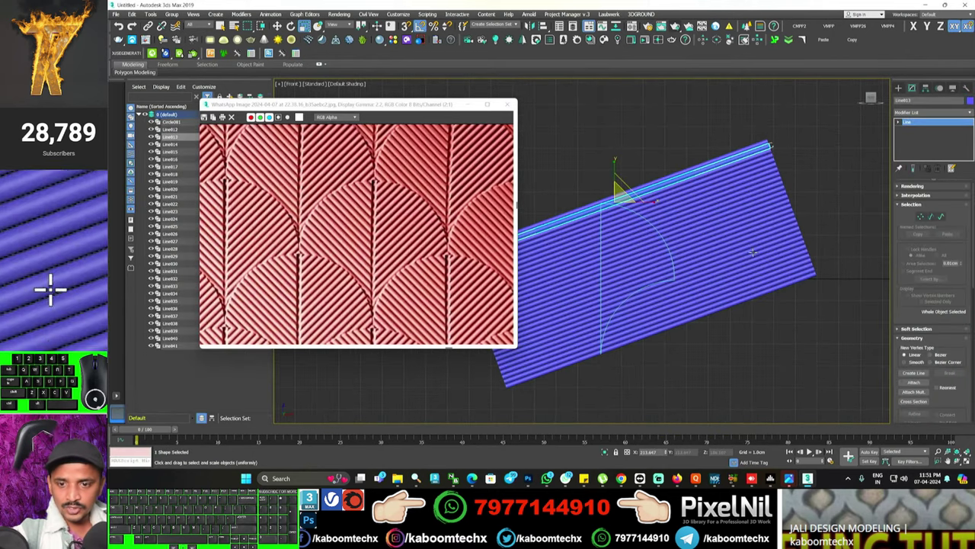
pyautogui.click(60, 308)
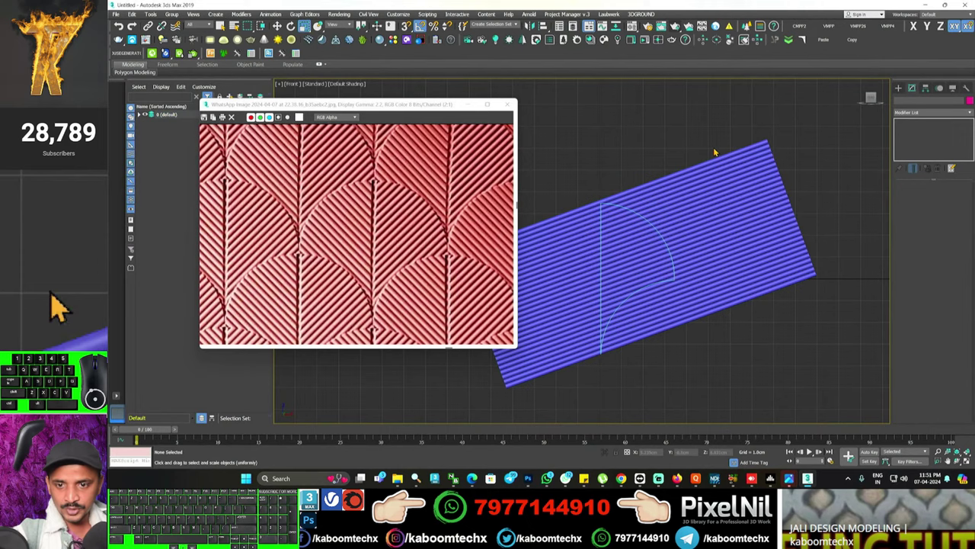
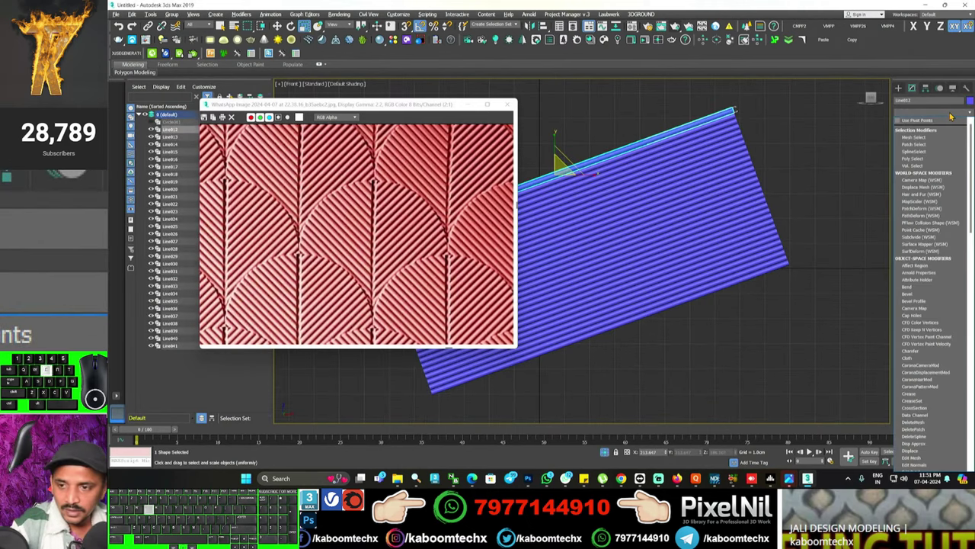
# - Add Edit Poly to one strip and open Attach List to merge all strips into one object
pyautogui.click(60, 308)
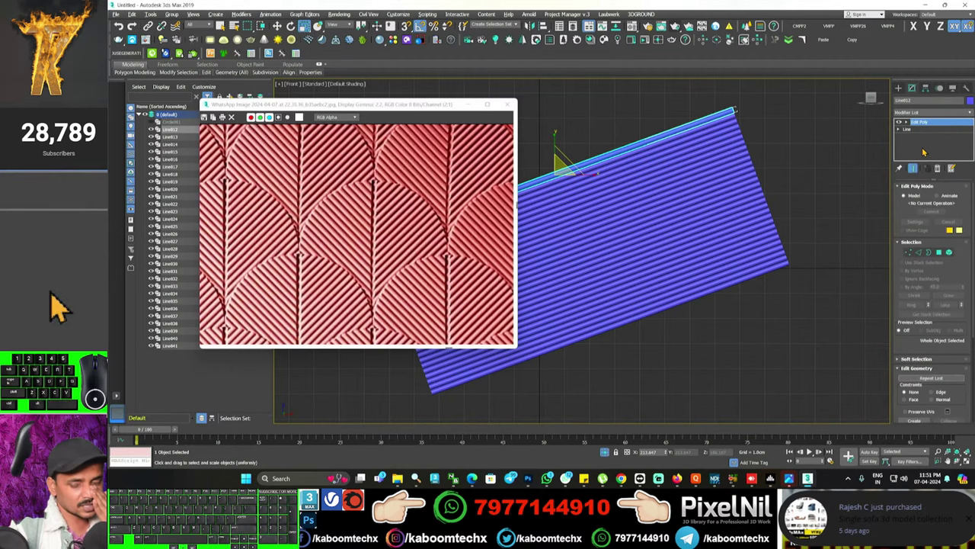
pyautogui.click(54, 276)
pyautogui.click(60, 309)
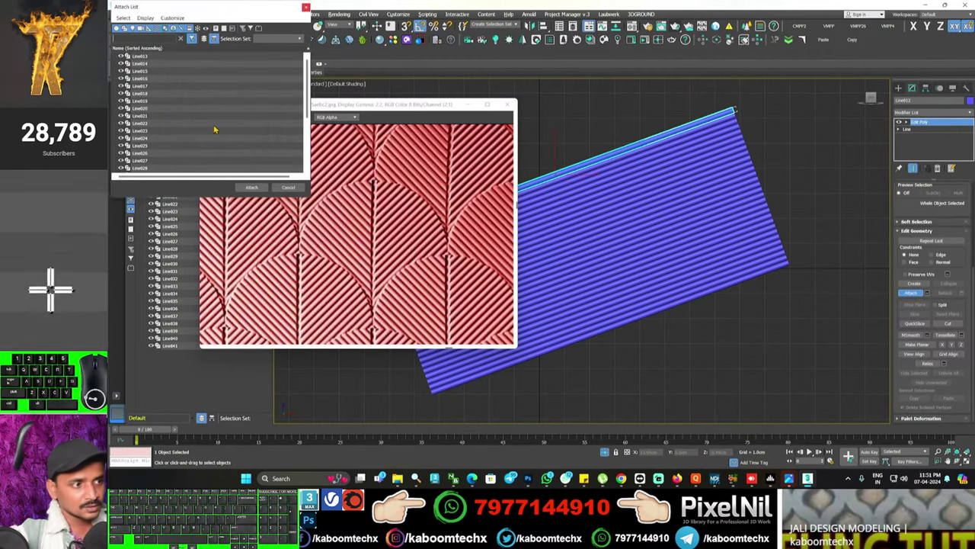
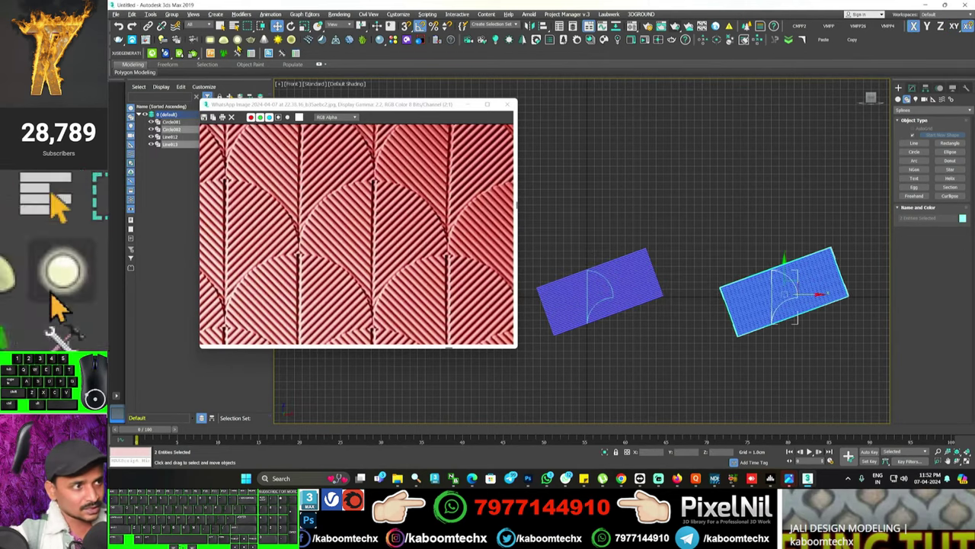
# - Save the scene via File > Save as 'TEST' in the scenes folder
pyautogui.click(60, 309)
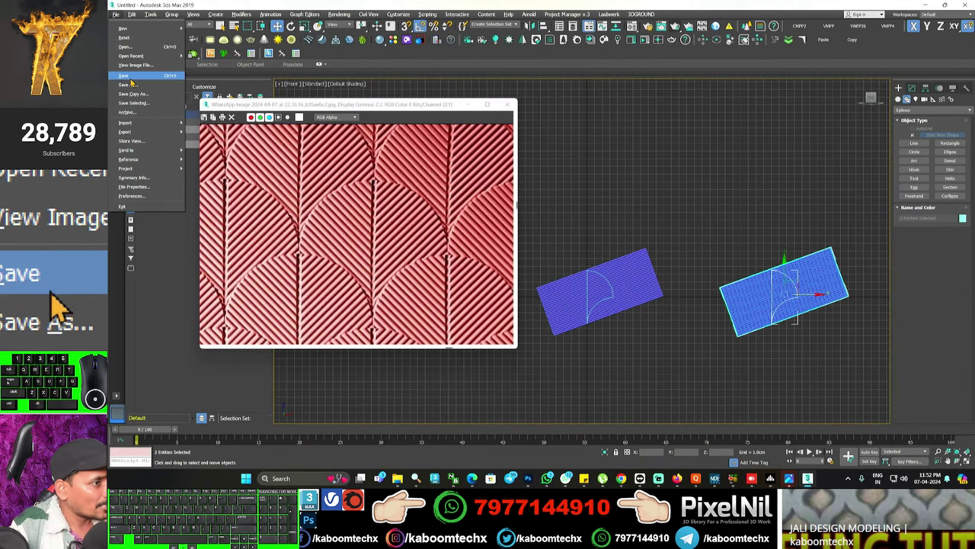
pyautogui.click(60, 309)
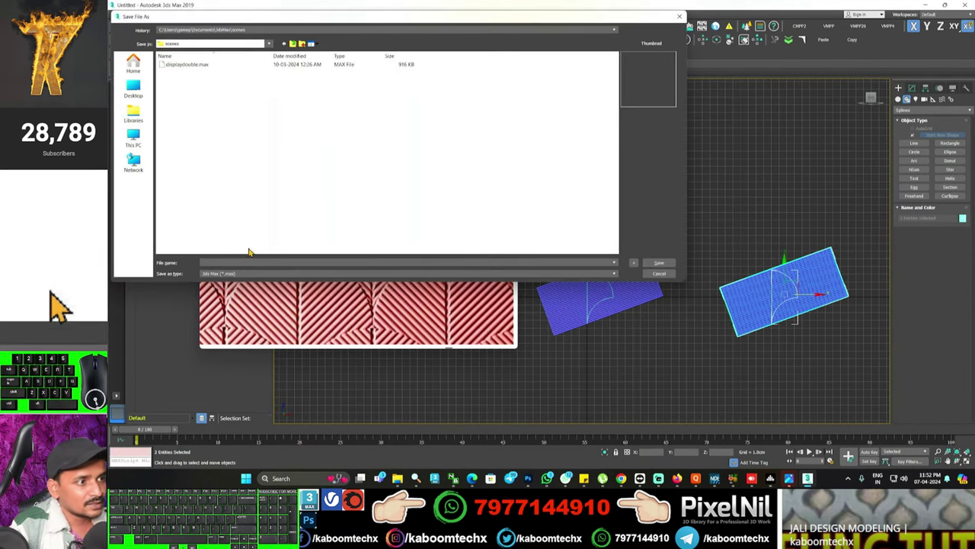
pyautogui.click(146, 250)
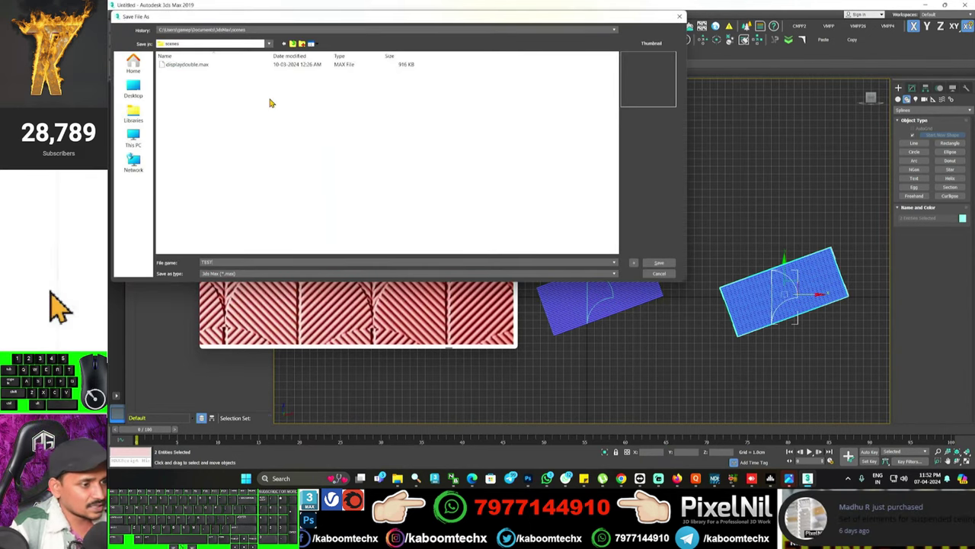
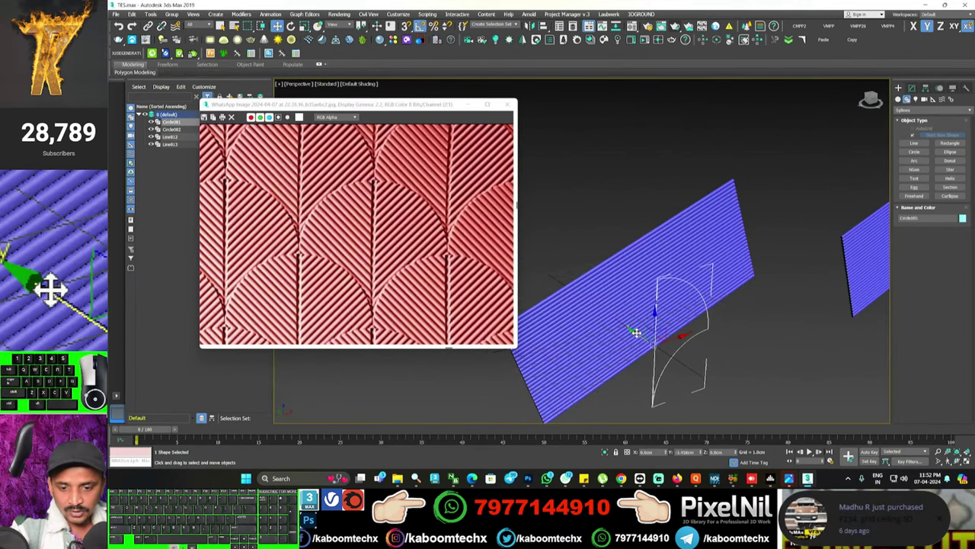
# - Add a Sweep modifier to the petal outline Circle001
pyautogui.middleClick(53, 276)
pyautogui.middleClick(60, 308)
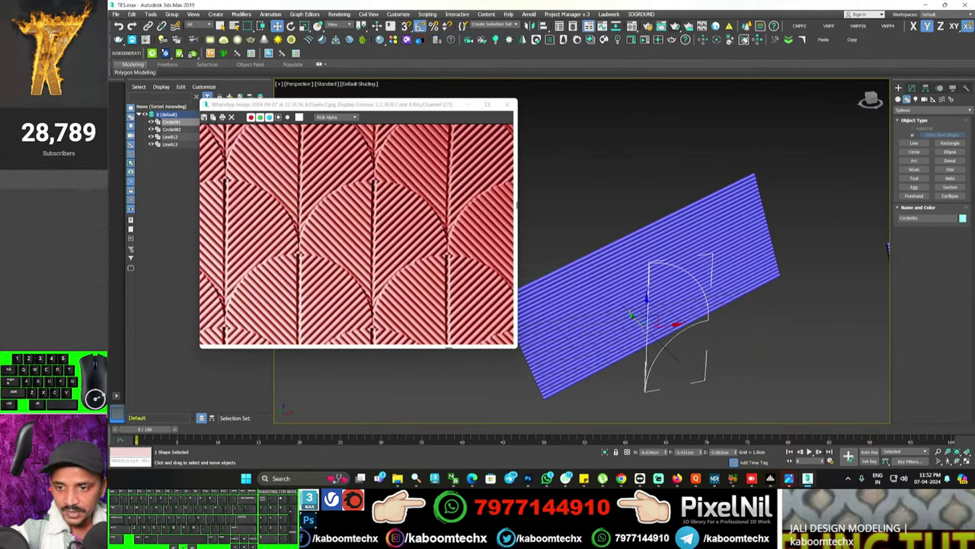
pyautogui.click(60, 308)
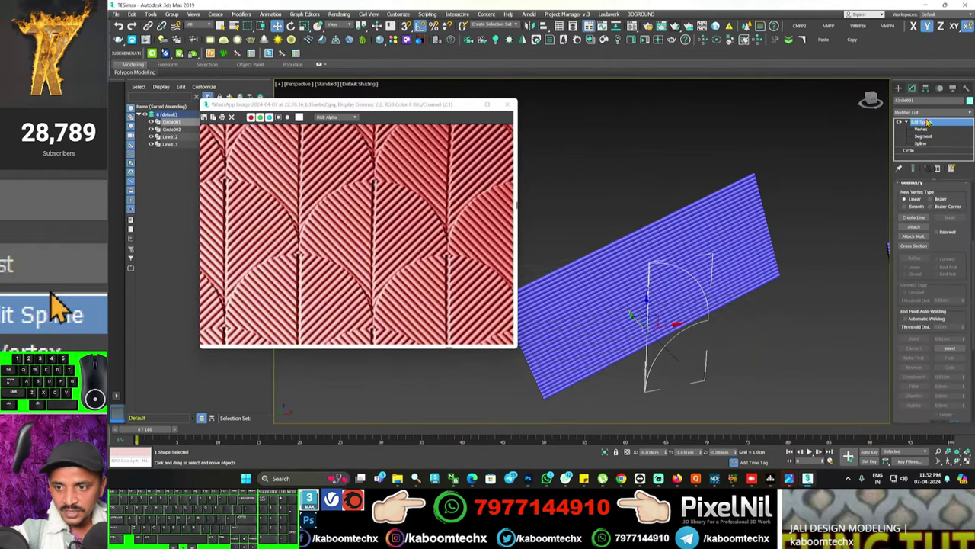
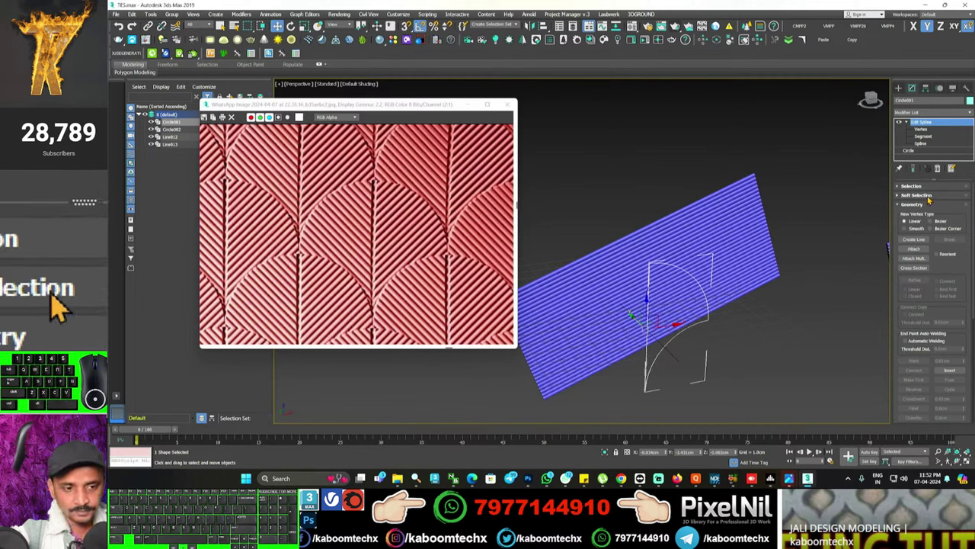
pyautogui.click(60, 309)
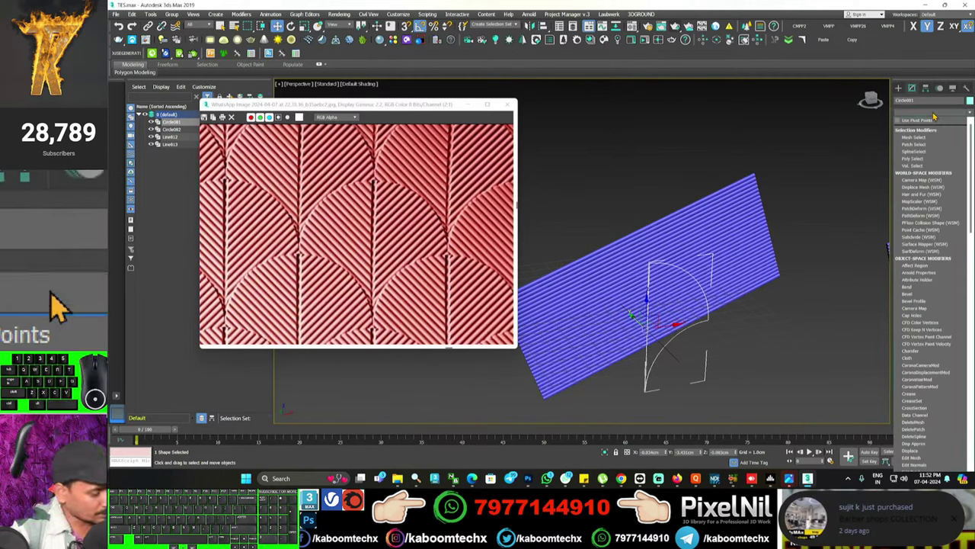
pyautogui.click(61, 308)
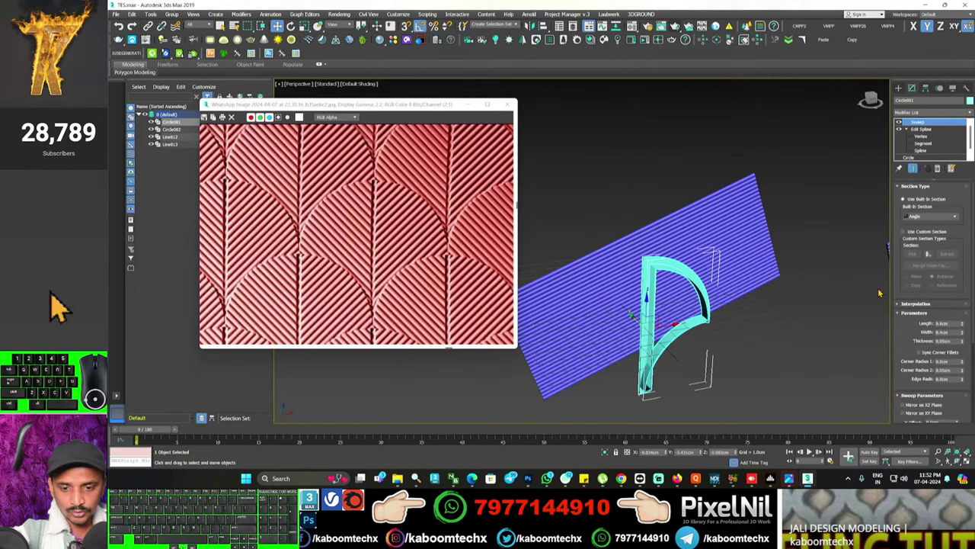
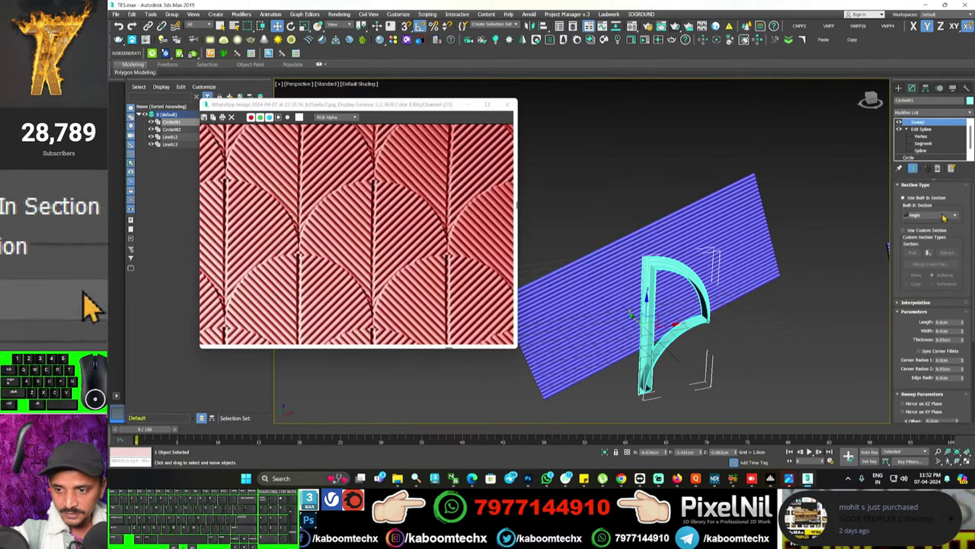
# - Set the sweep's Built-In Section to Bar and adjust its parameters into a flat frame
pyautogui.click(69, 308)
pyautogui.click(60, 309)
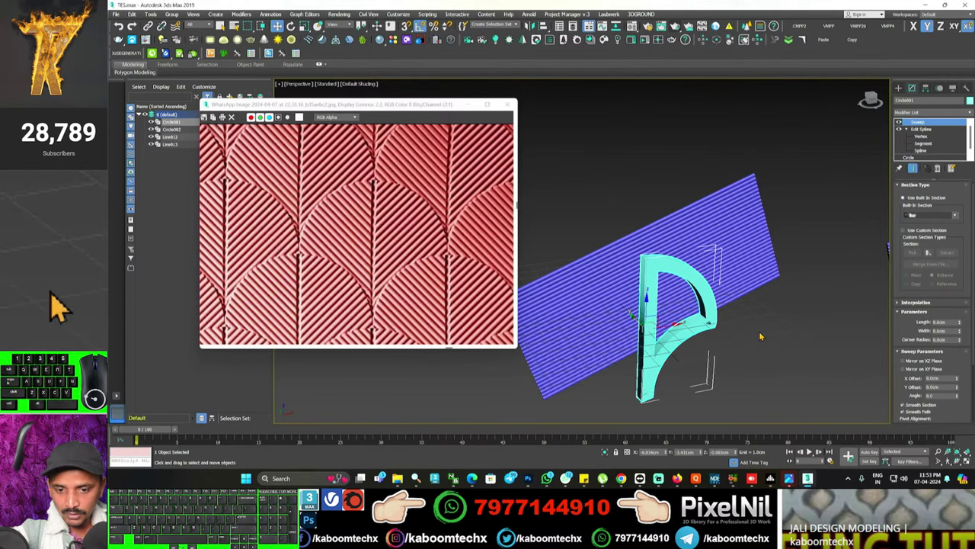
pyautogui.moveTo(53, 276); pyautogui.dragTo(60, 308)
pyautogui.scroll(-3)
pyautogui.click(60, 309)
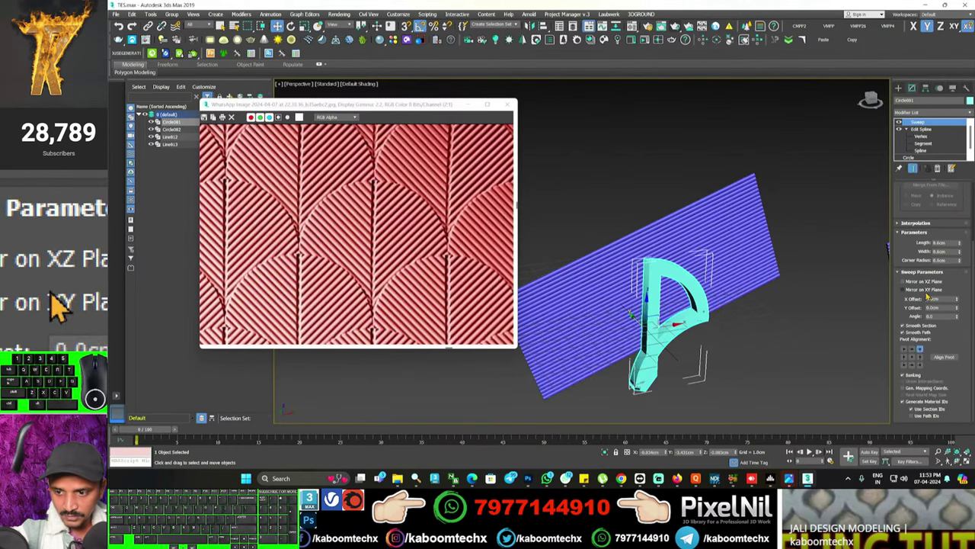
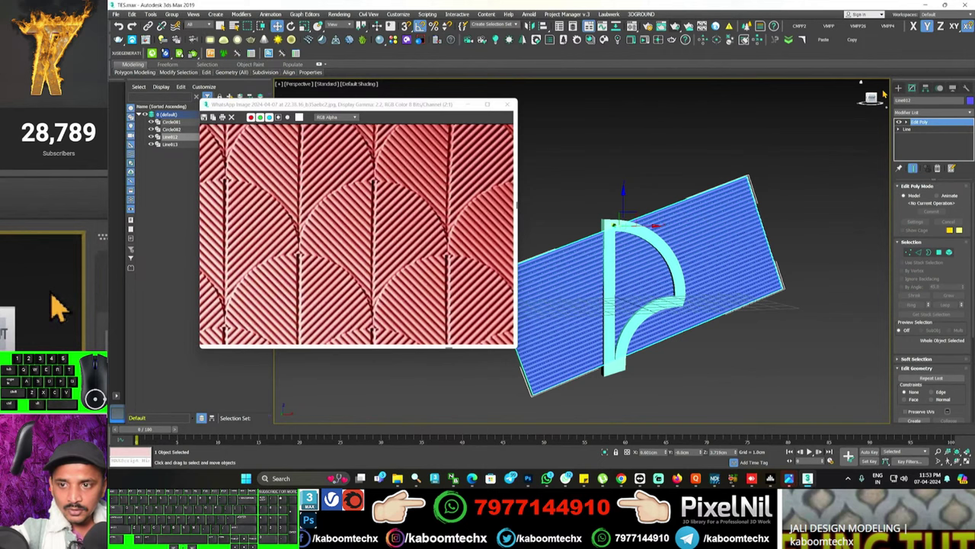
# - Start a ProBoolean compound object on the strip panel Line012
pyautogui.click(60, 308)
pyautogui.click(60, 309)
pyautogui.click(60, 309)
pyautogui.scroll(-3)
pyautogui.scroll(-3)
pyautogui.click(60, 309)
pyautogui.click(60, 308)
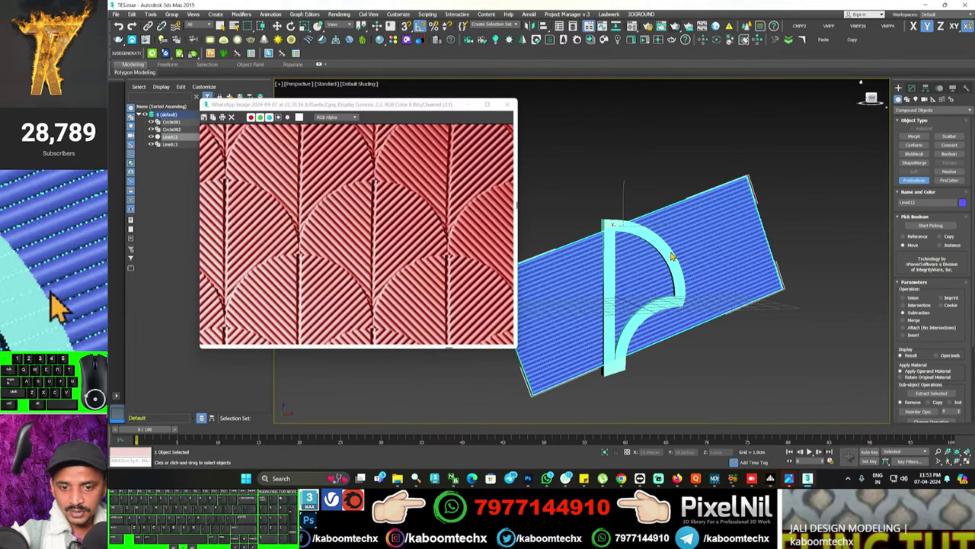
# - Subtract the swept petal frame from the panel, carving a petal-shaped groove through the stripes
pyautogui.click(53, 276)
pyautogui.click(60, 309)
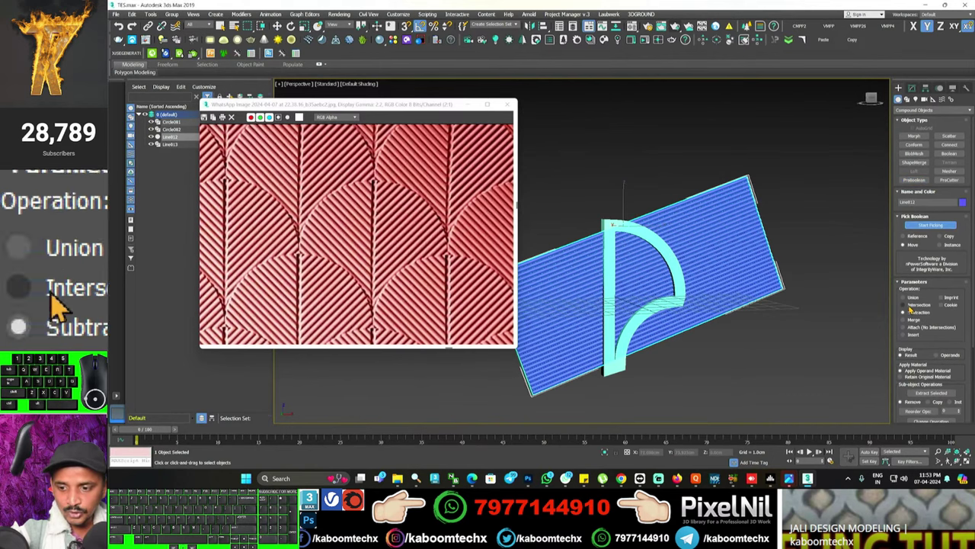
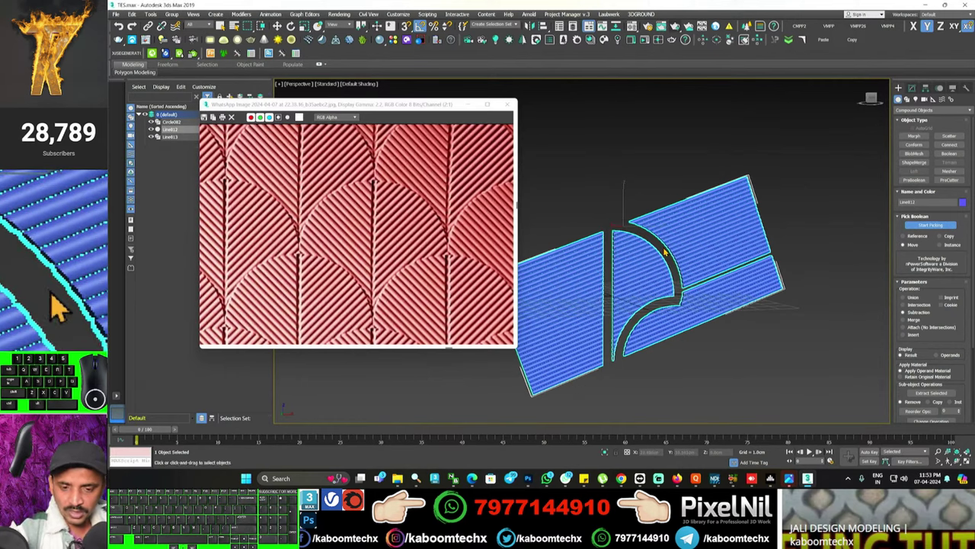
pyautogui.moveTo(61, 309); pyautogui.dragTo(60, 309)
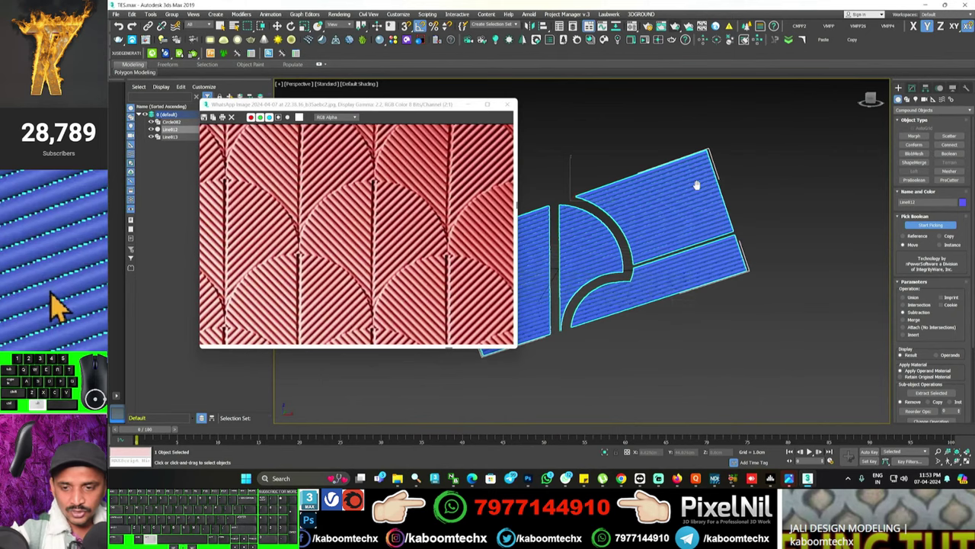
# - Convert the cut panel to Editable Poly and delete the strip elements outside the petal
pyautogui.click(60, 308)
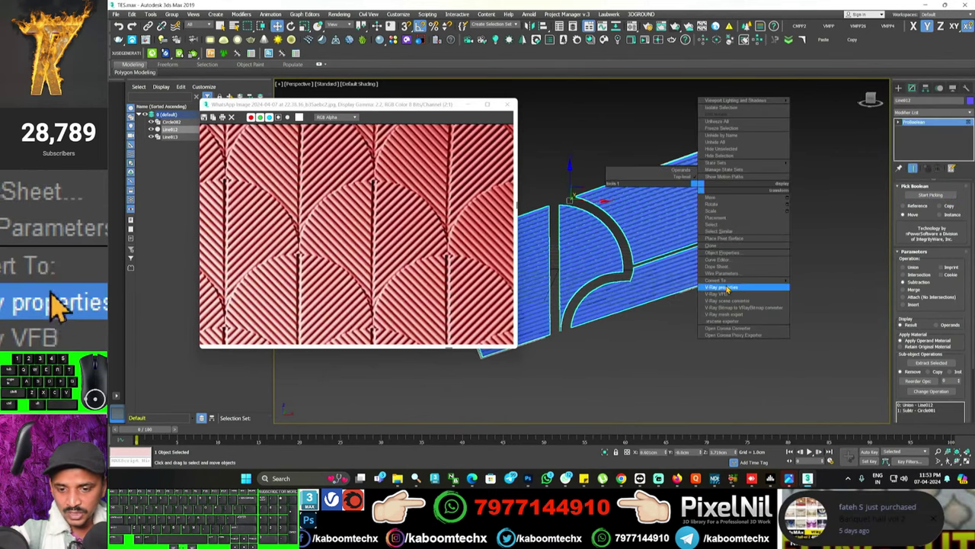
pyautogui.click(61, 309)
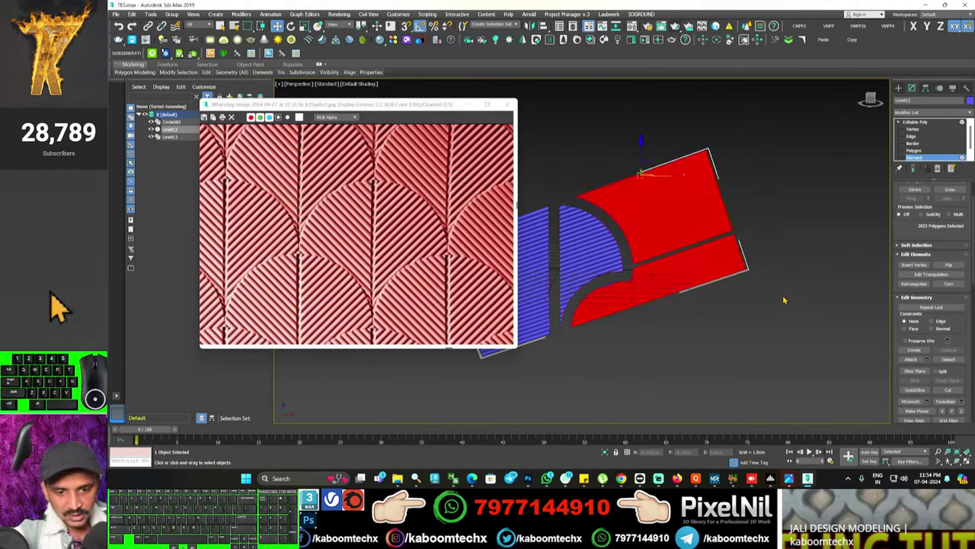
pyautogui.click(60, 308)
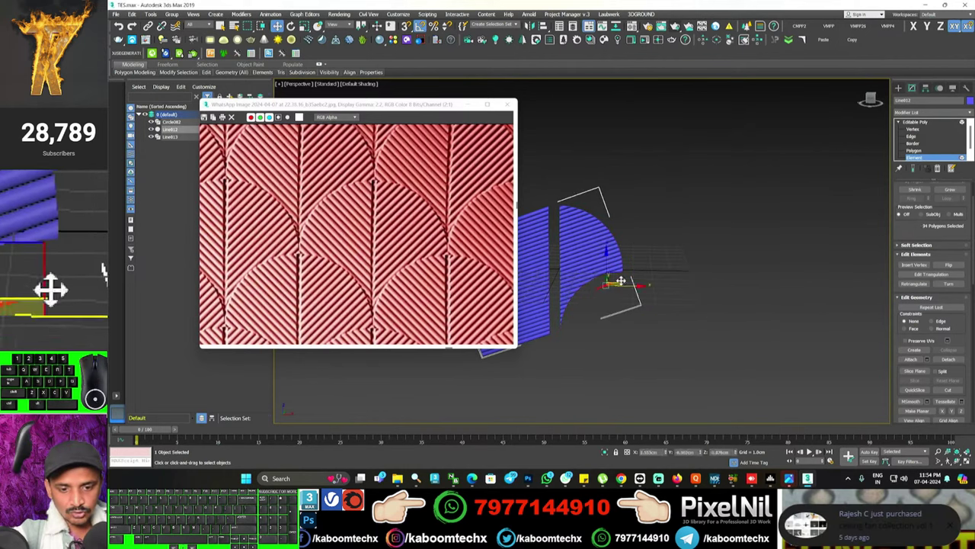
pyautogui.moveTo(61, 309); pyautogui.dragTo(53, 276)
pyautogui.click(60, 309)
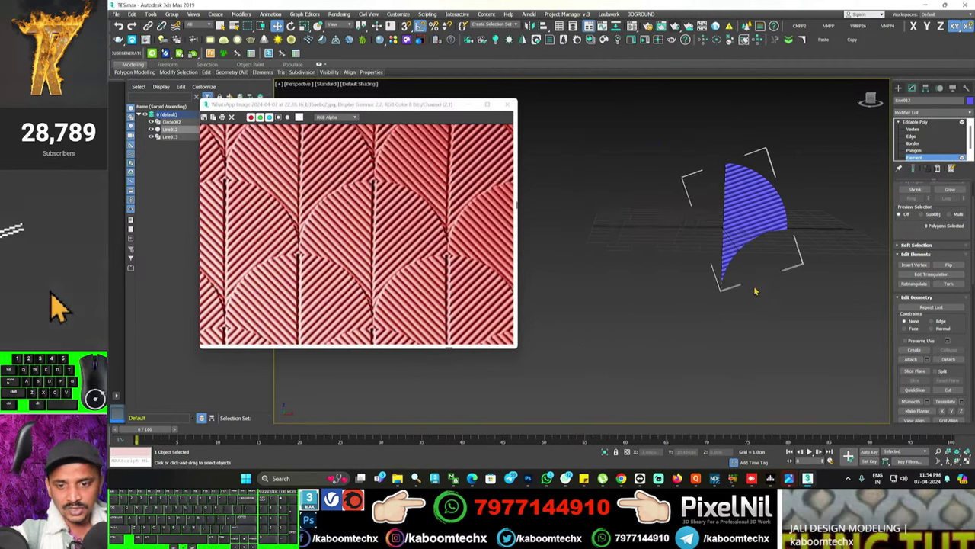
pyautogui.click(61, 309)
pyautogui.click(61, 308)
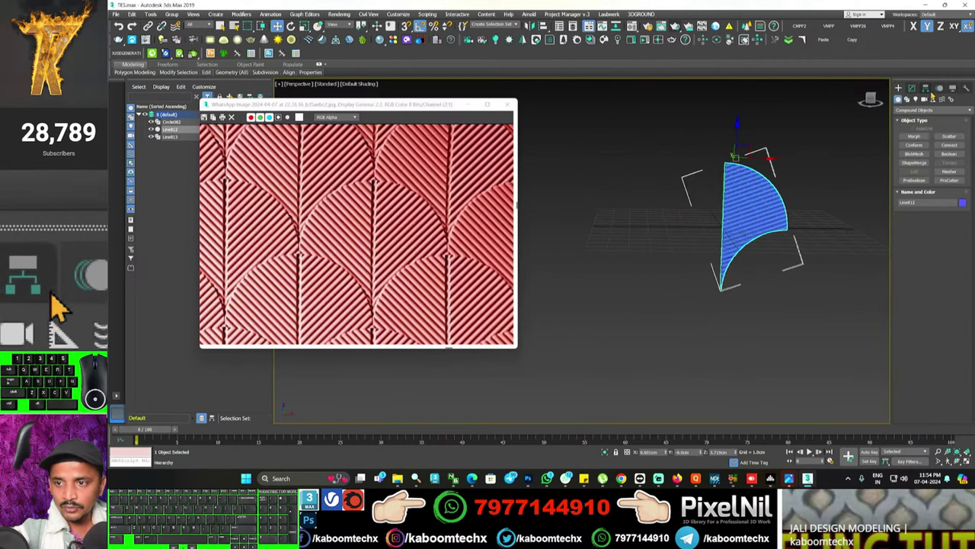
# - Reposition the petal's pivot via Affect Pivot Only and Shift-clone it as linked instances
pyautogui.click(61, 308)
pyautogui.click(60, 308)
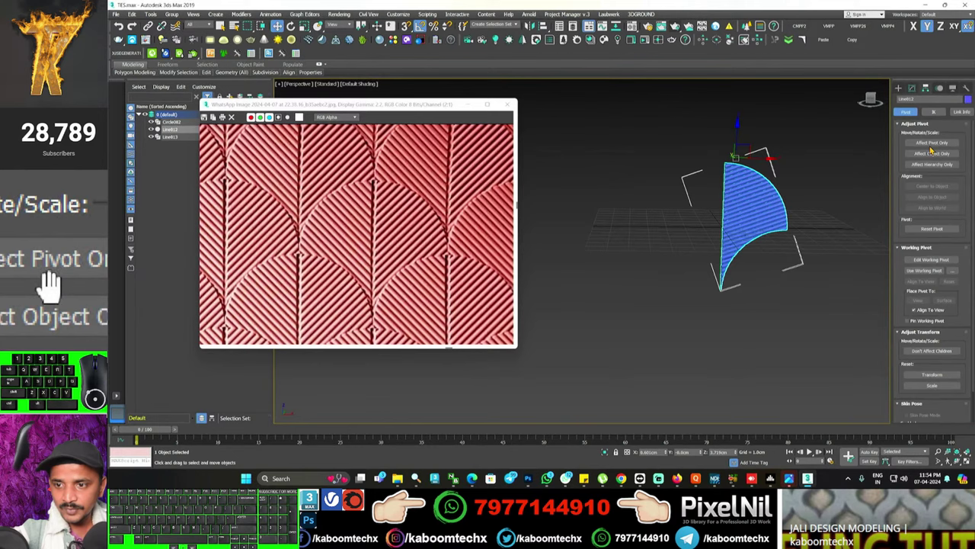
pyautogui.click(60, 308)
pyautogui.click(61, 309)
pyautogui.click(54, 275)
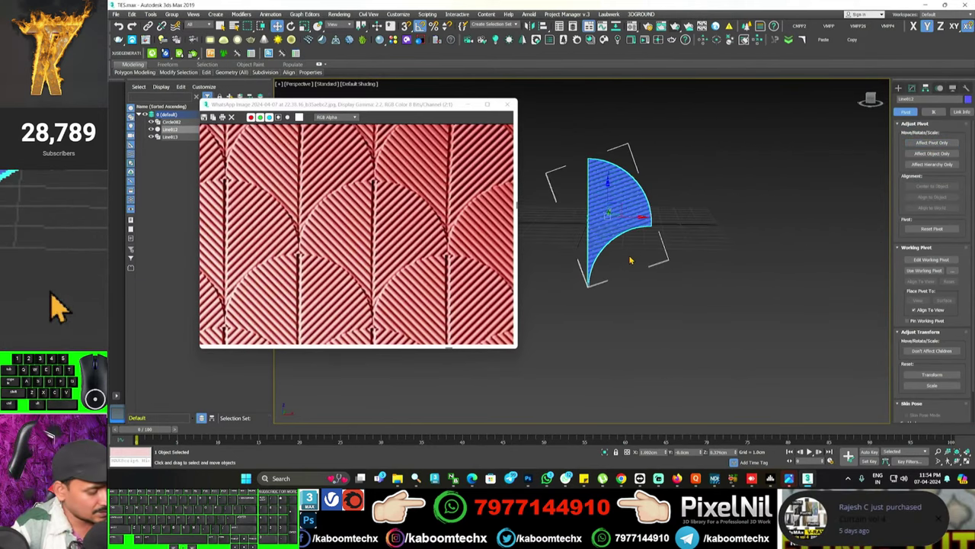
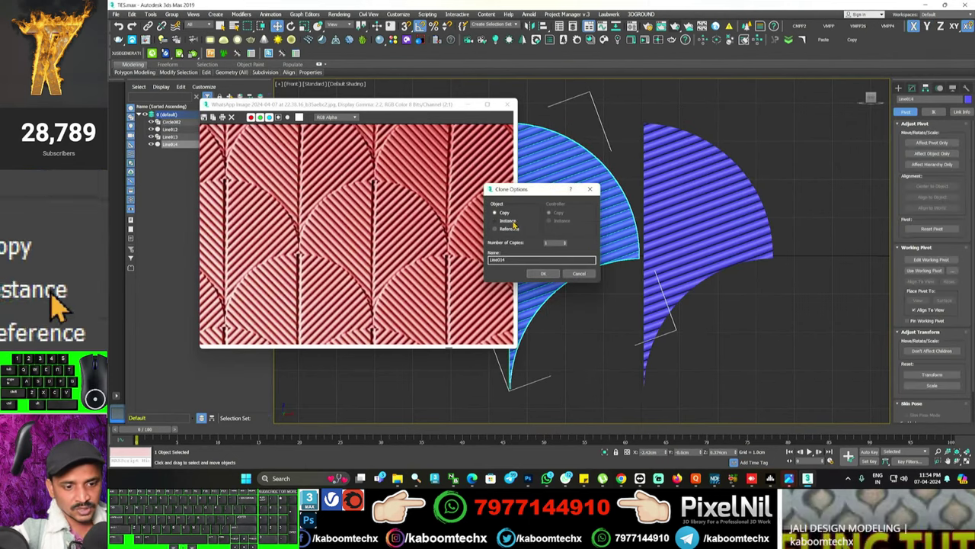
pyautogui.click(61, 308)
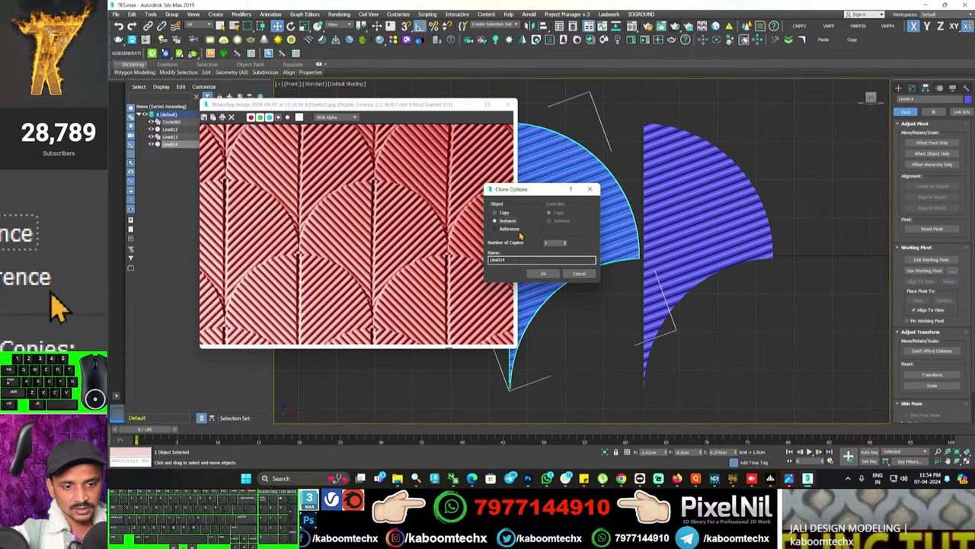
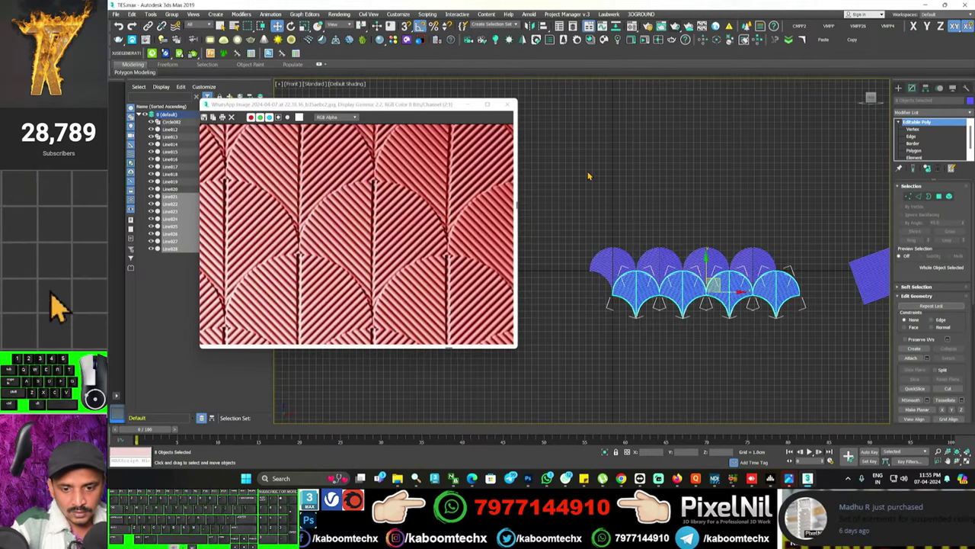
# - Array the petal rows over an extruded rectangular backing slab and select all the tiles
pyautogui.click(61, 308)
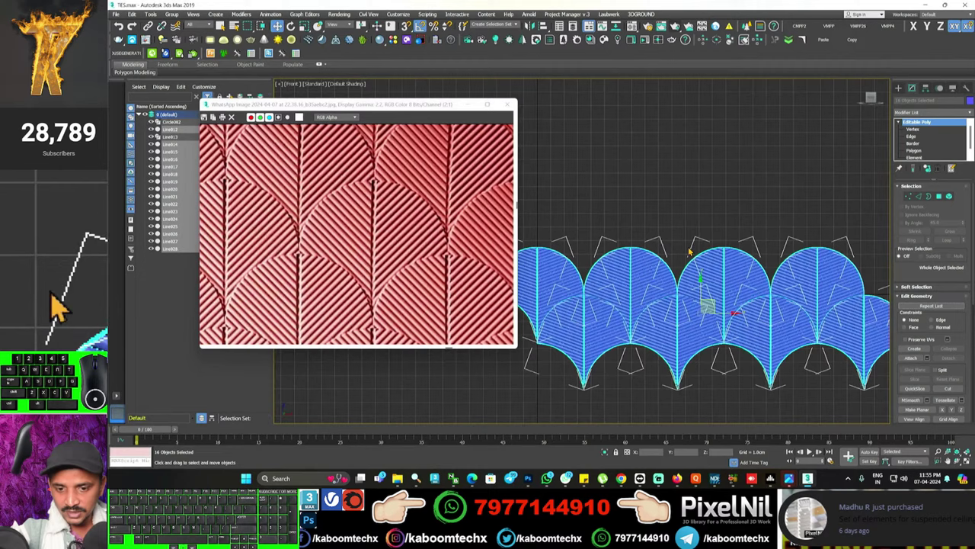
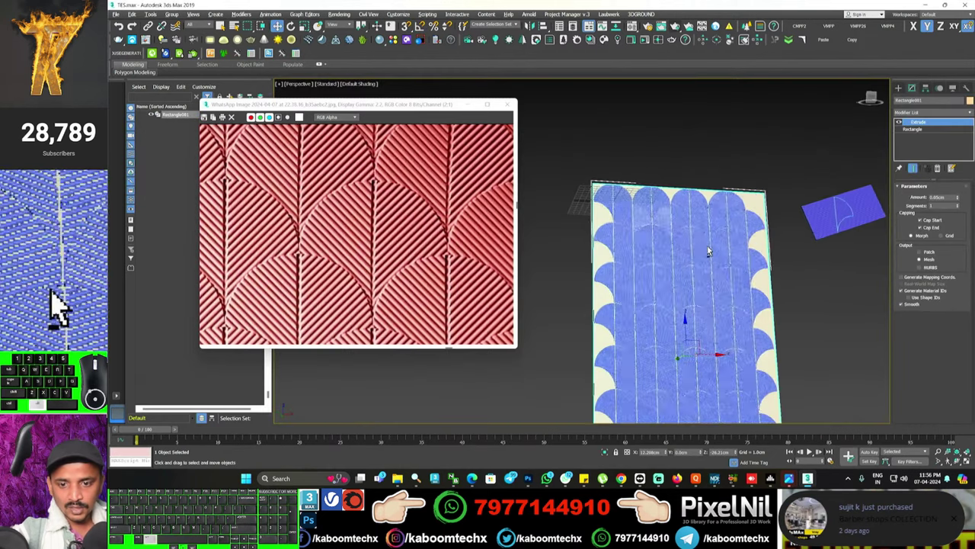
pyautogui.click(60, 309)
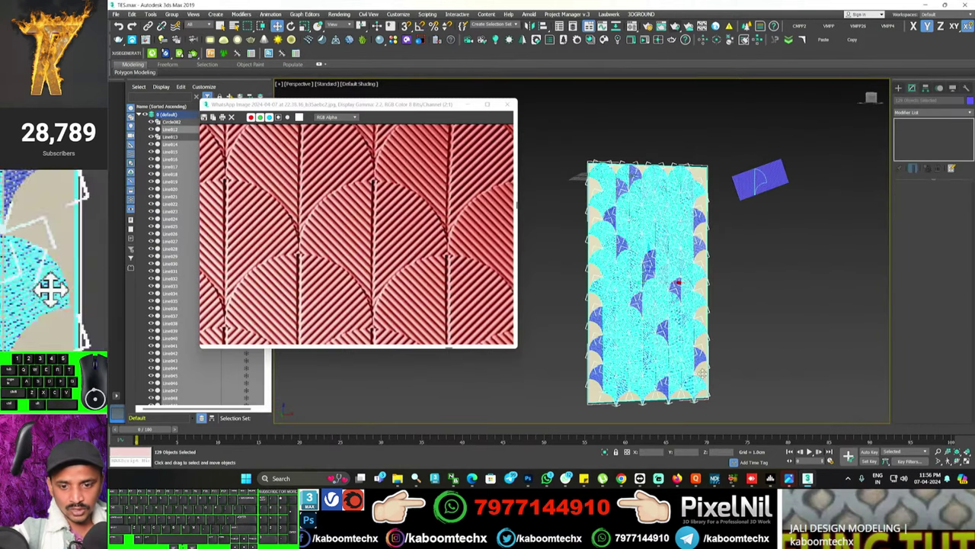
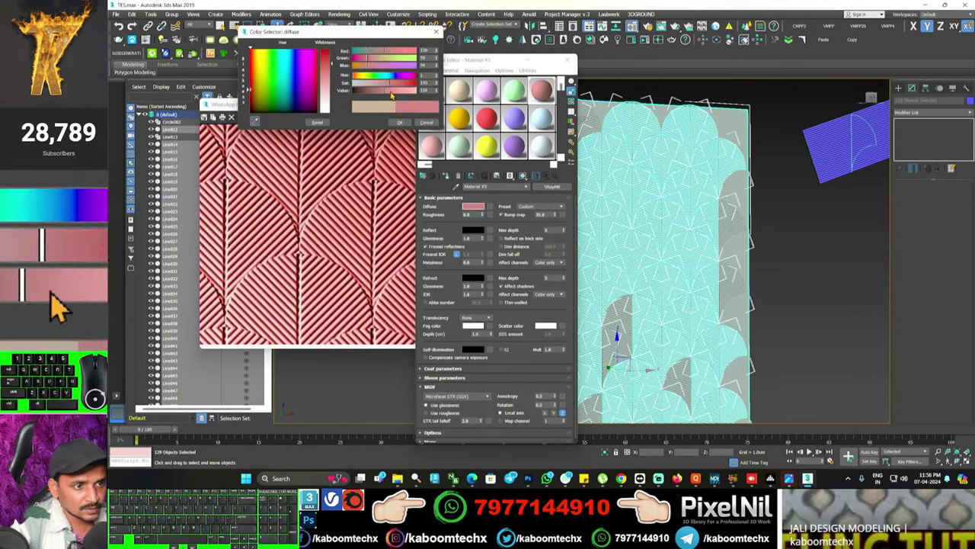
# - Confirm the red diffuse colour and assign the material to the whole petal panel
pyautogui.click(60, 309)
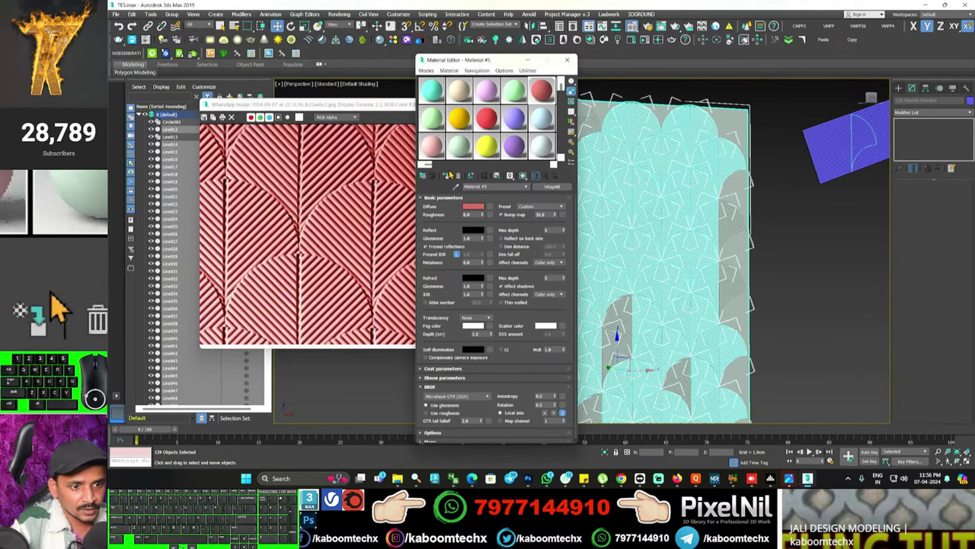
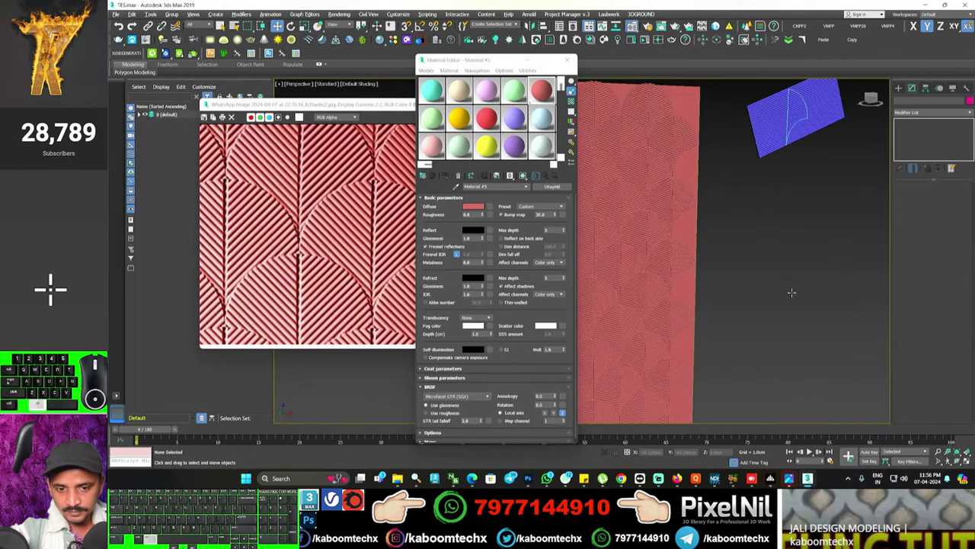
pyautogui.scroll(3)
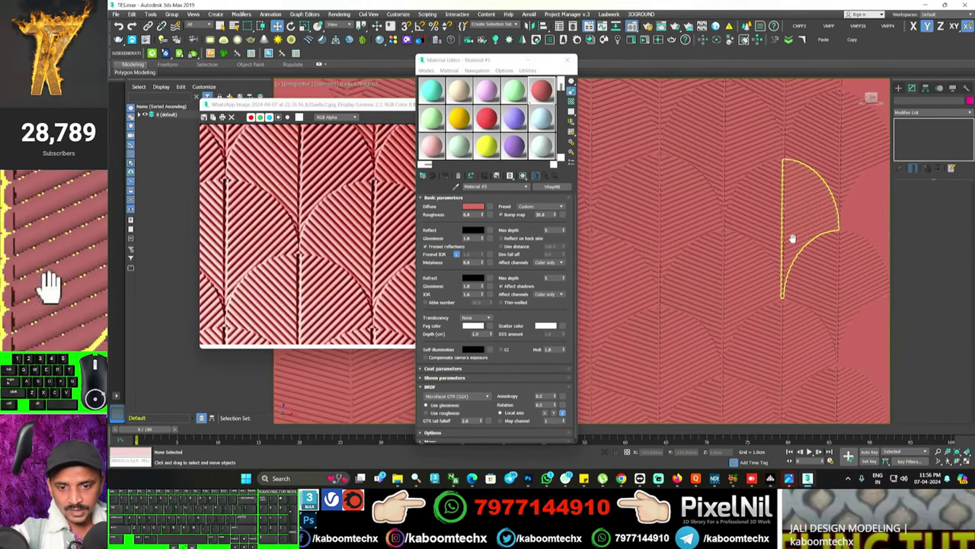